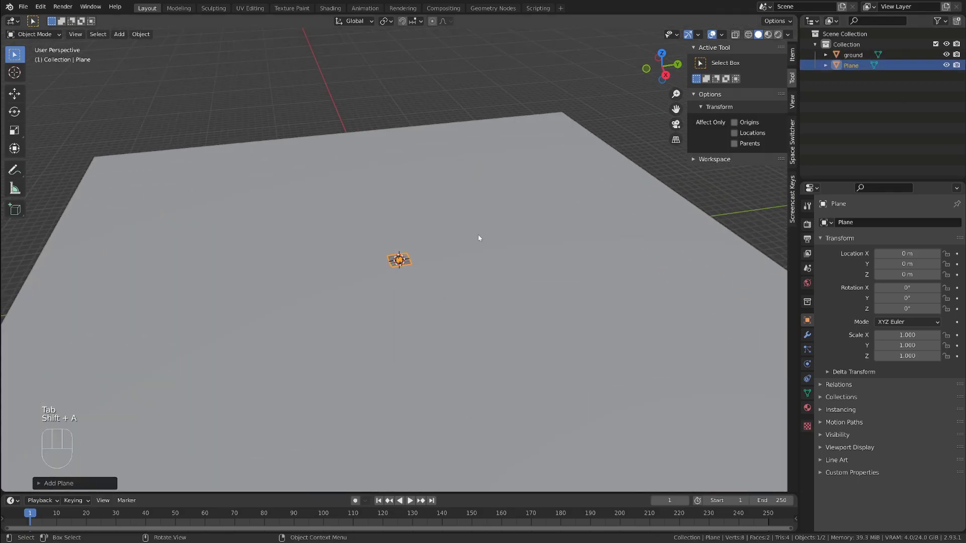
Scale the small plane up to about 7.95 and apply its scale.
key(s)
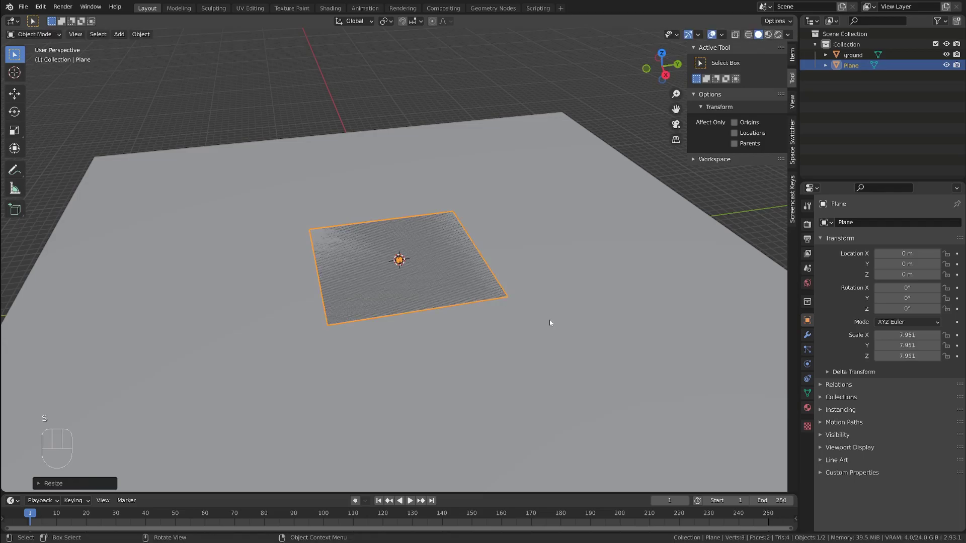
key(ctrl+a)
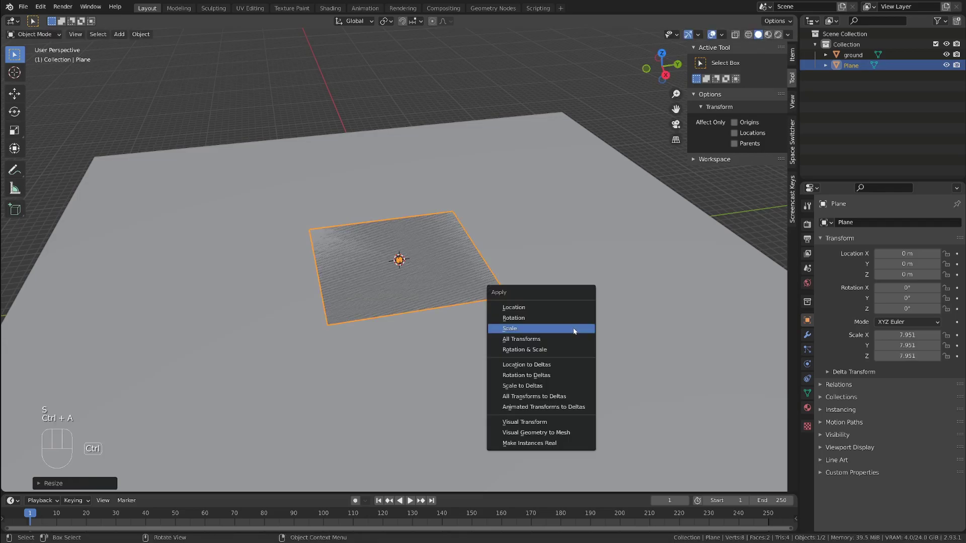
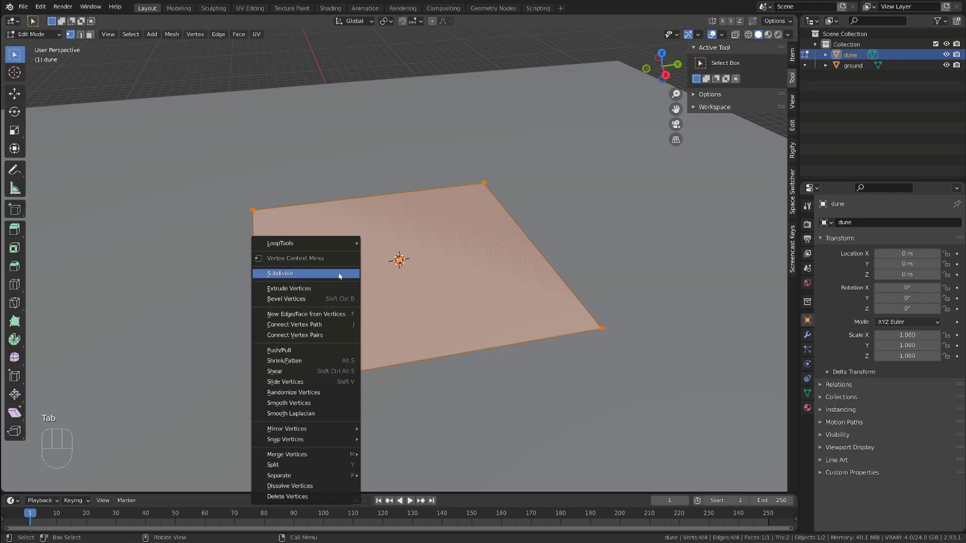
Subdivide the dune plane into a dense grid of about 1,156 vertices.
right_click(341, 276)
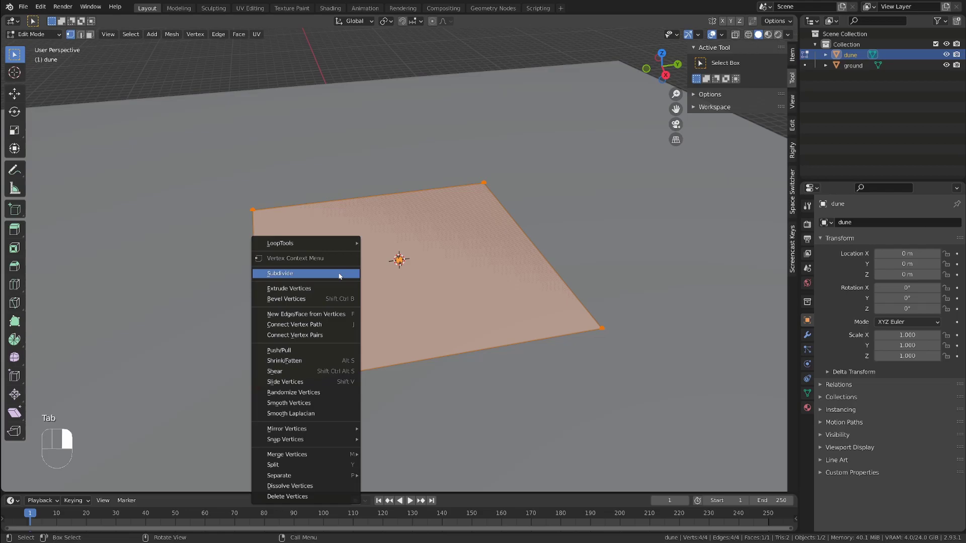
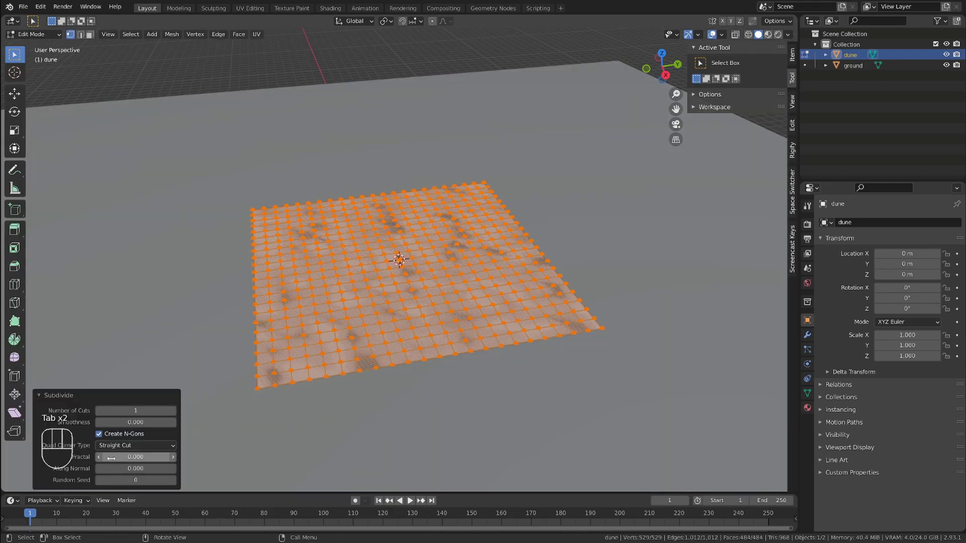
click(176, 414)
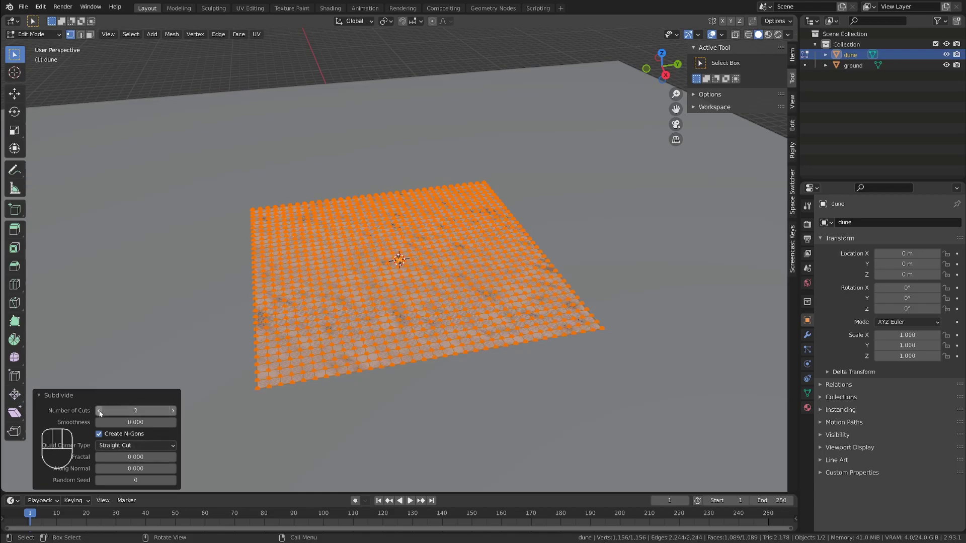
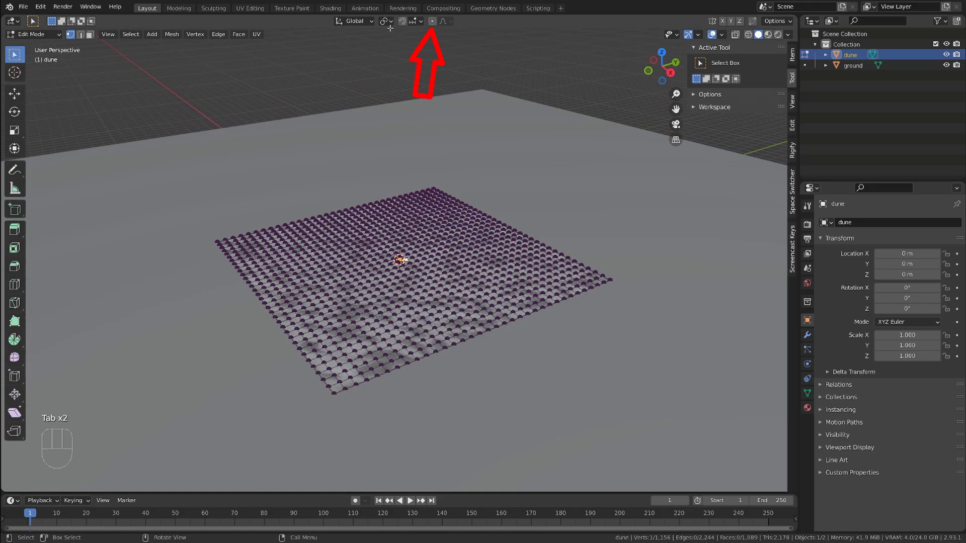
With proportional editing on, raise a central vertex into a smooth wide mound.
click(432, 21)
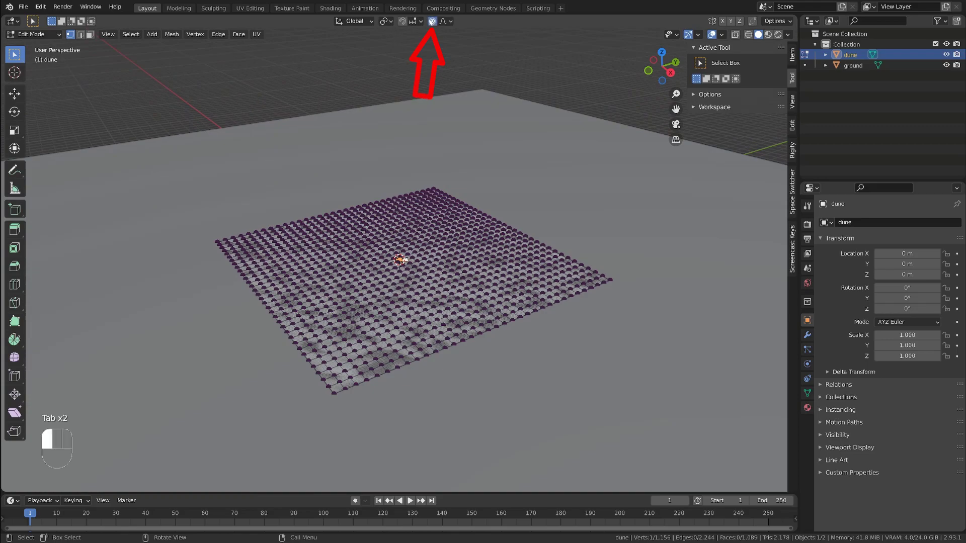
key(g)
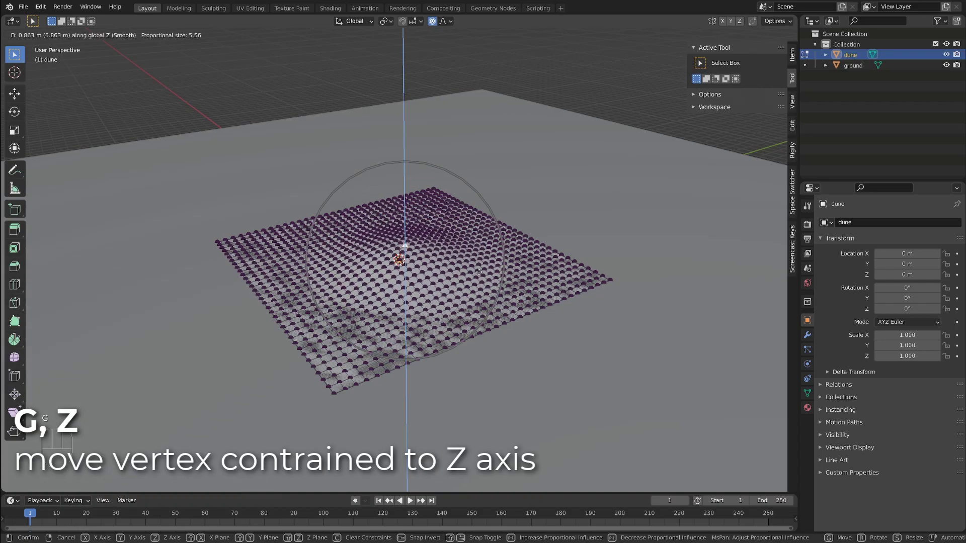
key(g)
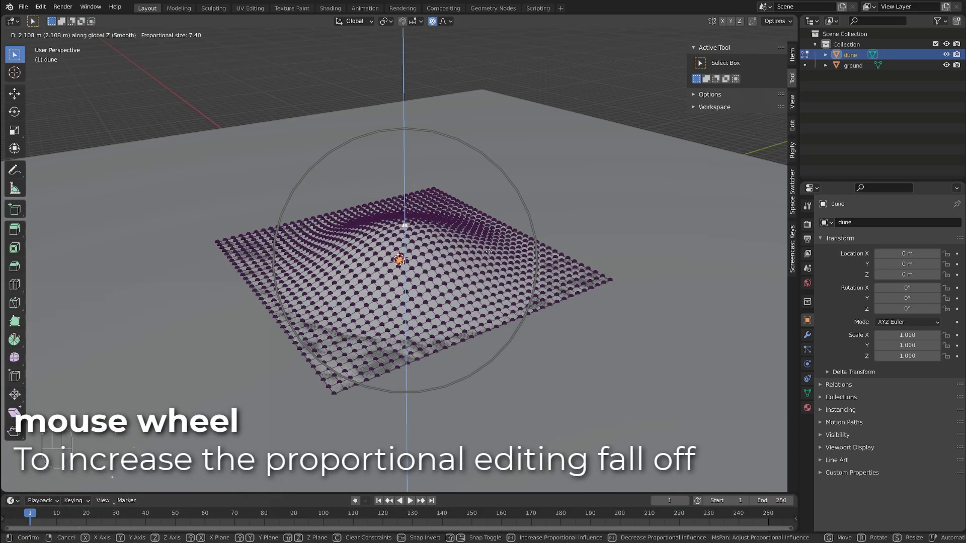
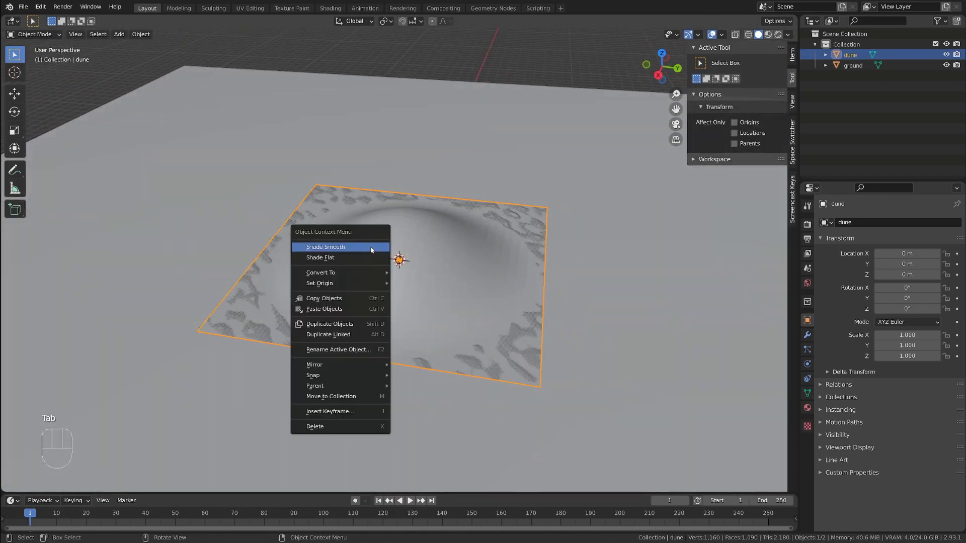
Shade the dune smooth and show its material settings.
drag(376, 251, 379, 261)
drag(435, 260, 521, 245)
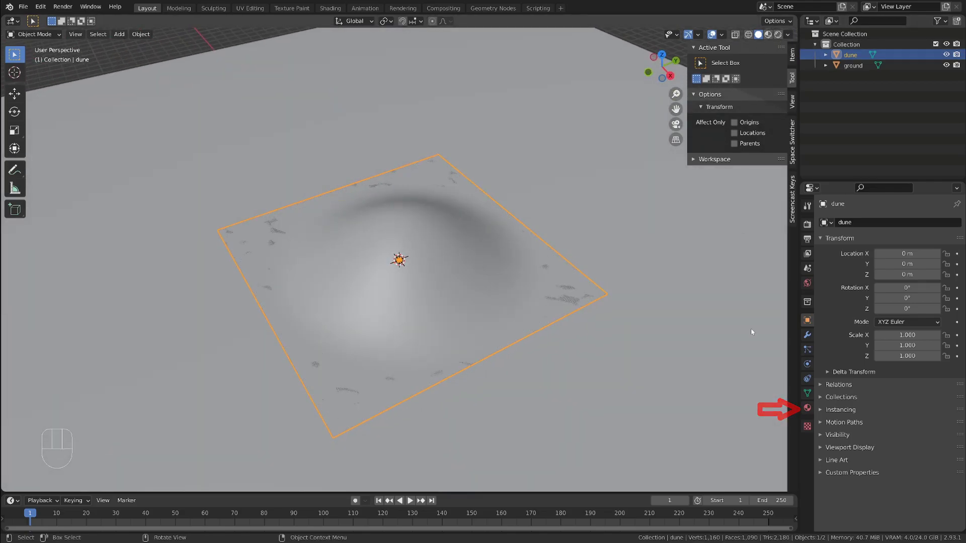
click(805, 405)
drag(884, 271, 865, 276)
drag(874, 270, 873, 269)
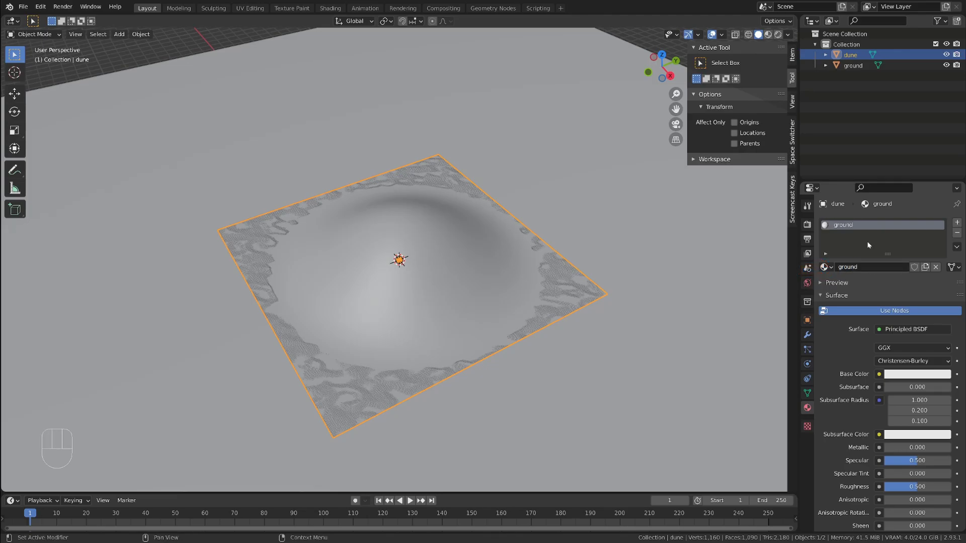
Give the ground material a dark base colour and matching dark viewport colour.
click(856, 68)
drag(836, 266, 795, 285)
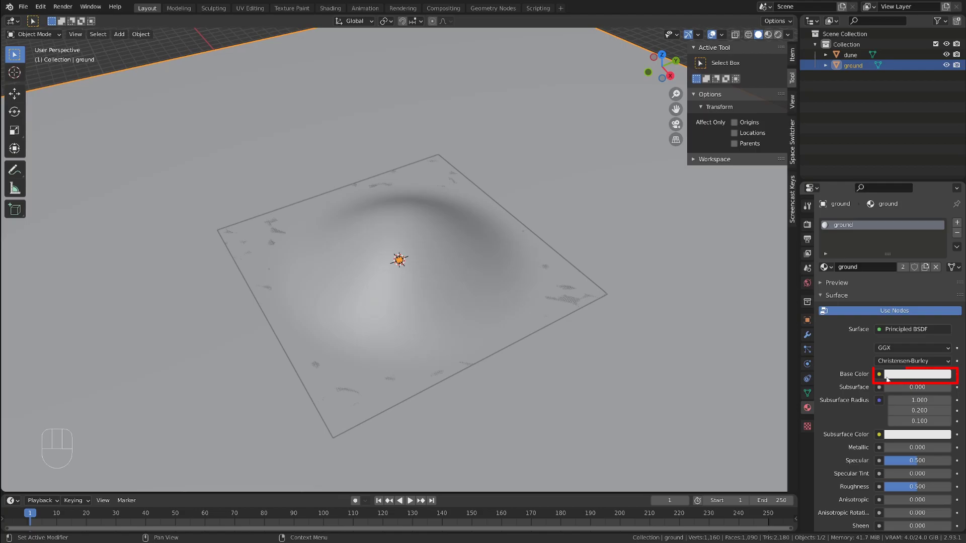
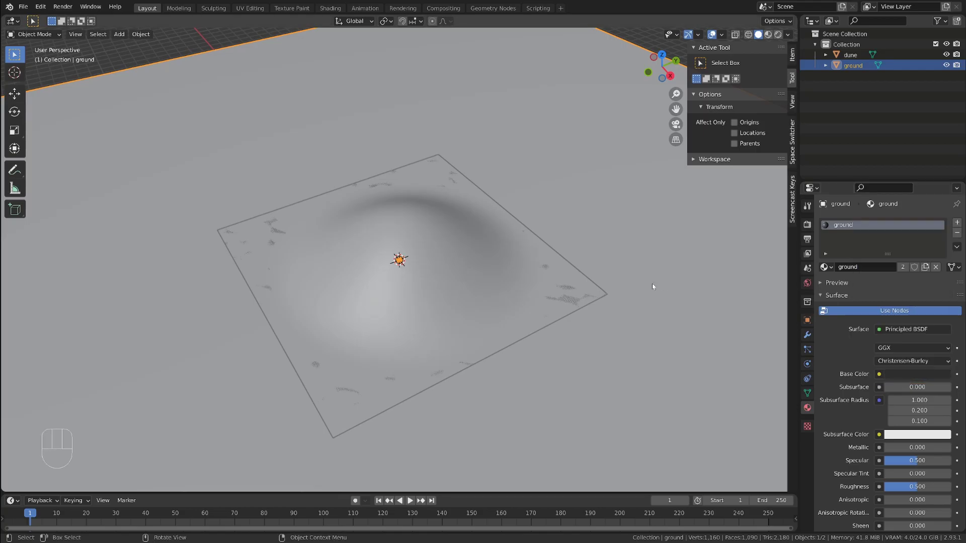
drag(821, 296, 819, 324)
drag(831, 460, 847, 471)
click(904, 472)
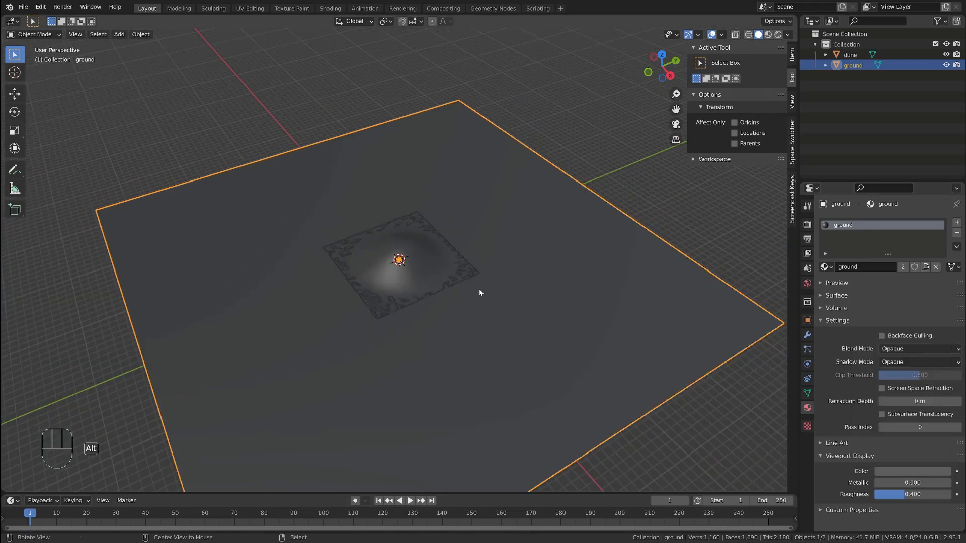
Switch the viewport to material preview shading and select the dune to inspect it on the dark ground.
drag(480, 287, 476, 272)
middle_click(497, 286)
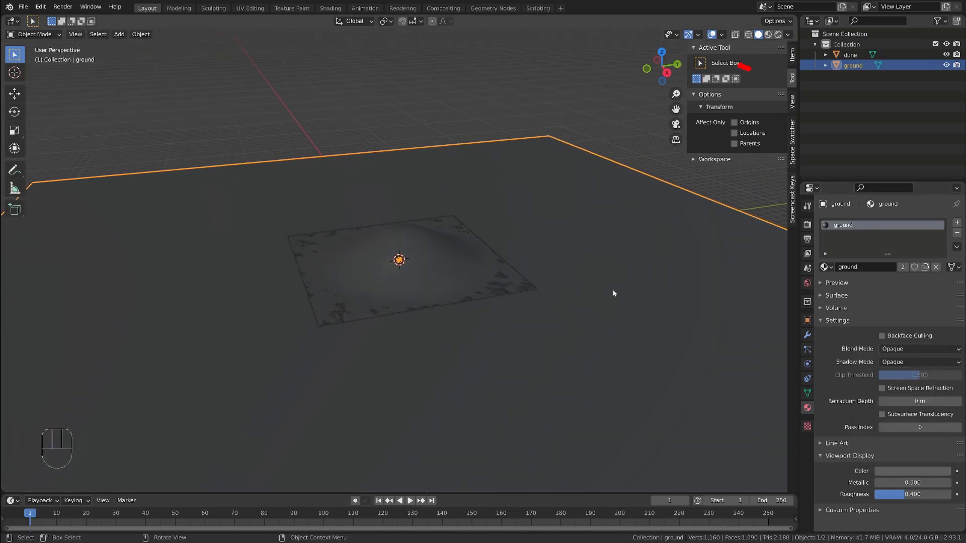
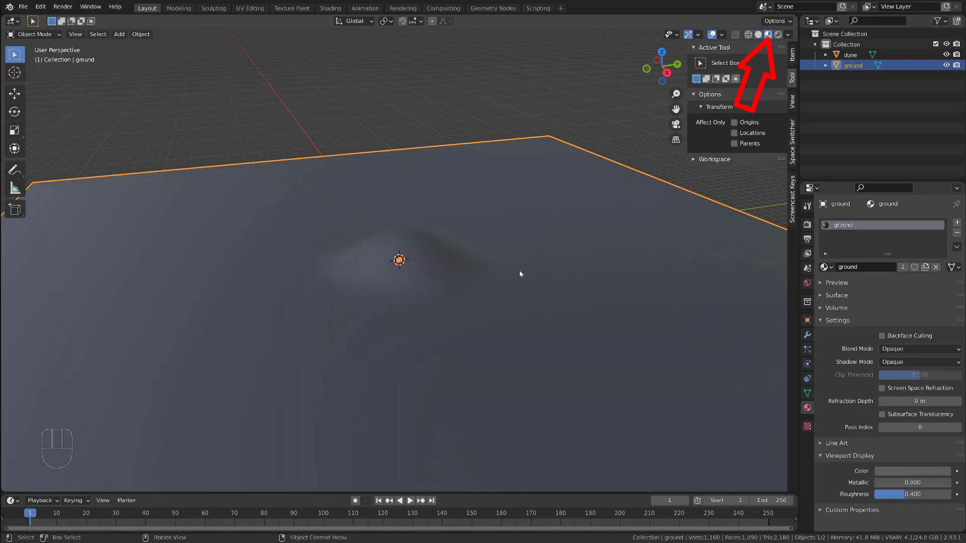
drag(446, 287, 469, 282)
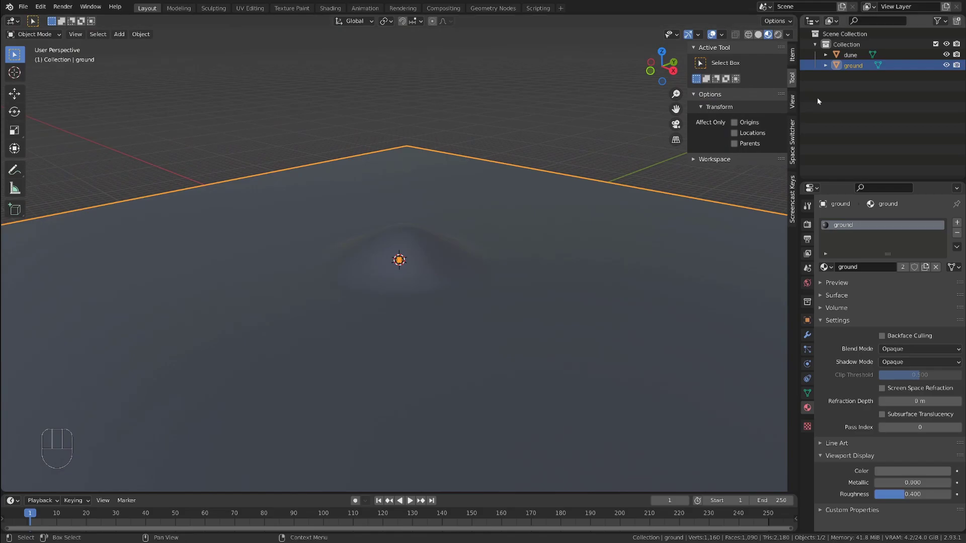
click(864, 60)
click(860, 67)
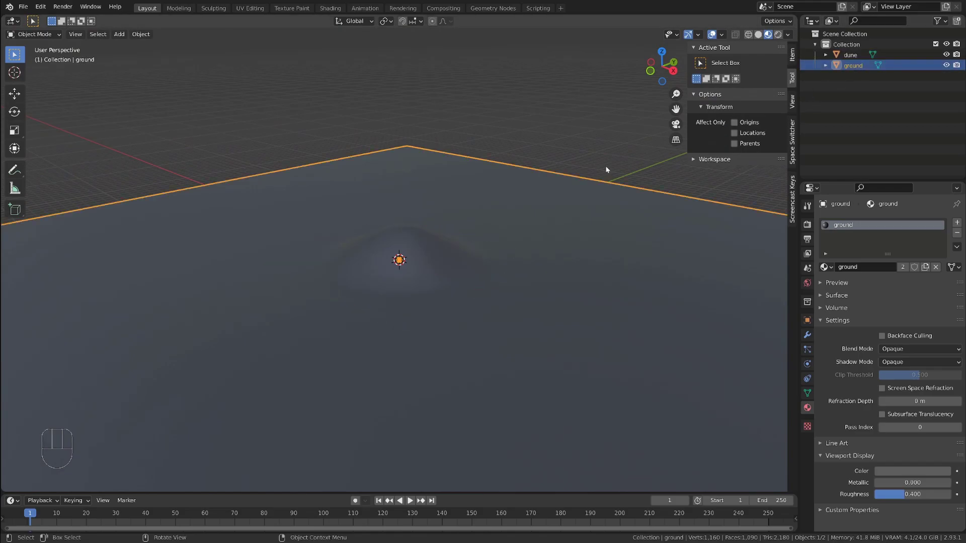
key(g)
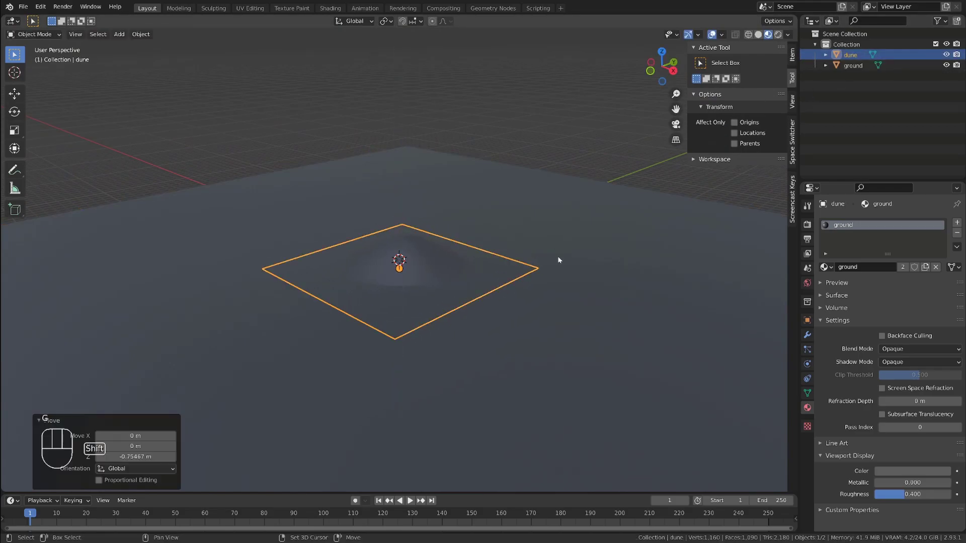
middle_click(474, 307)
middle_click(451, 283)
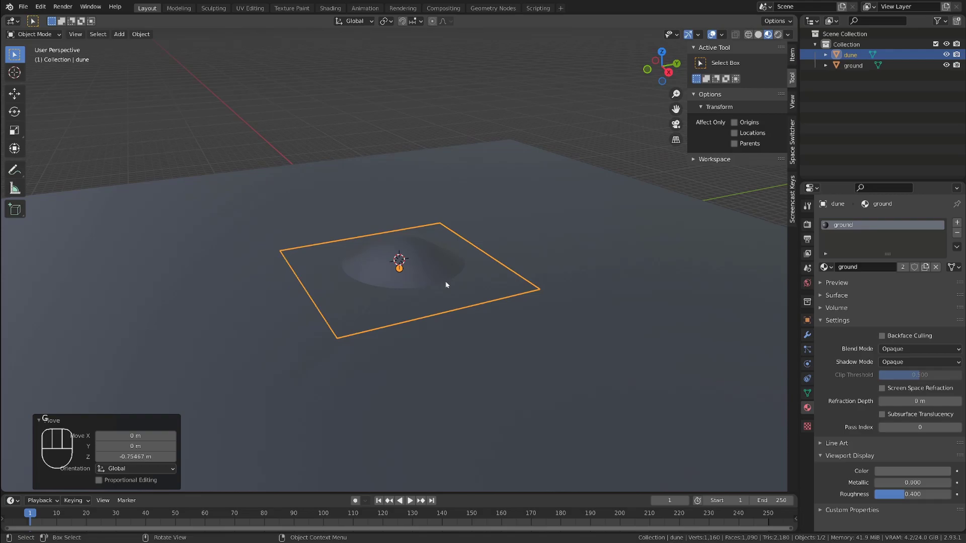
Shift the dune vertically so more of the mound shows above the ground.
key(g)
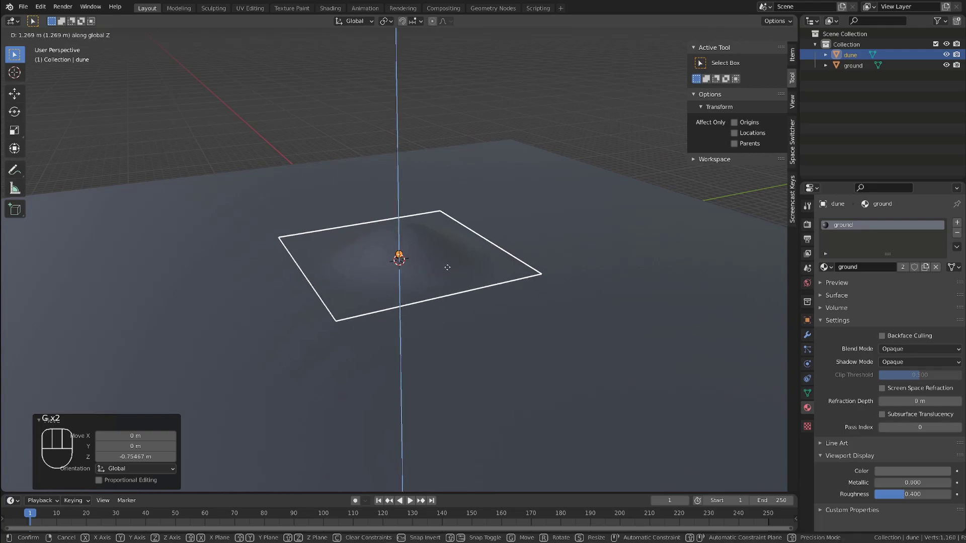
key(s)
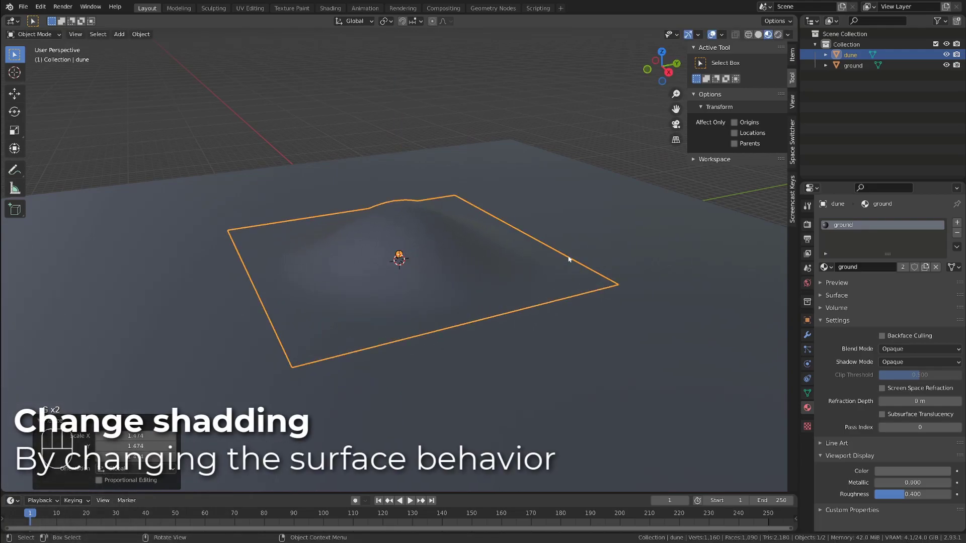
key(s)
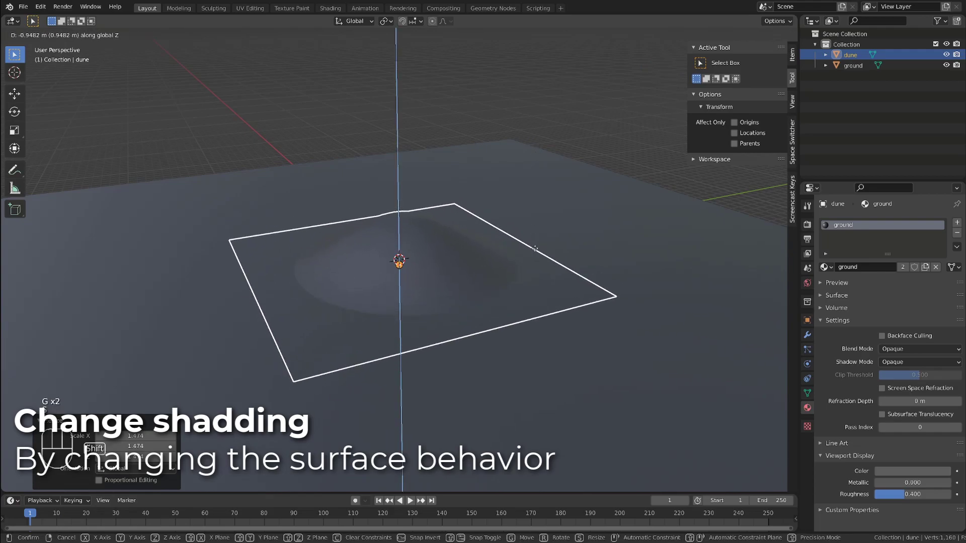
key(g)
drag(406, 285, 482, 293)
Assign all dune vertices to a new vertex group 'Group', then lower the dune slightly.
key(Tab)
key(a)
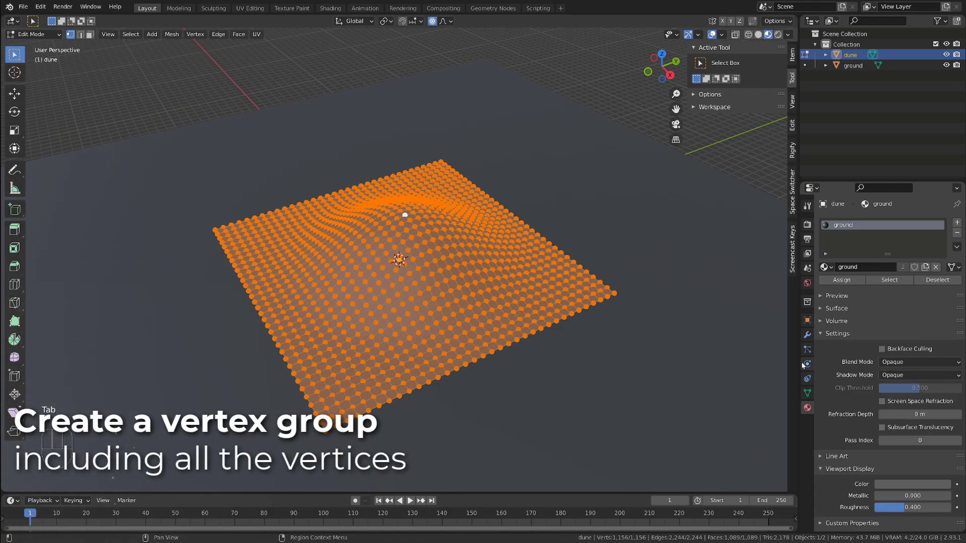
click(811, 394)
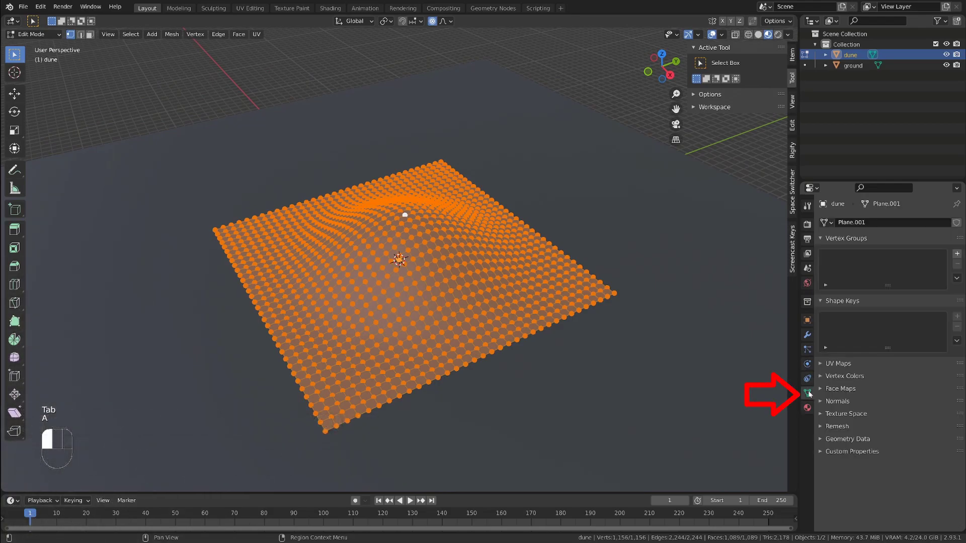
key(a)
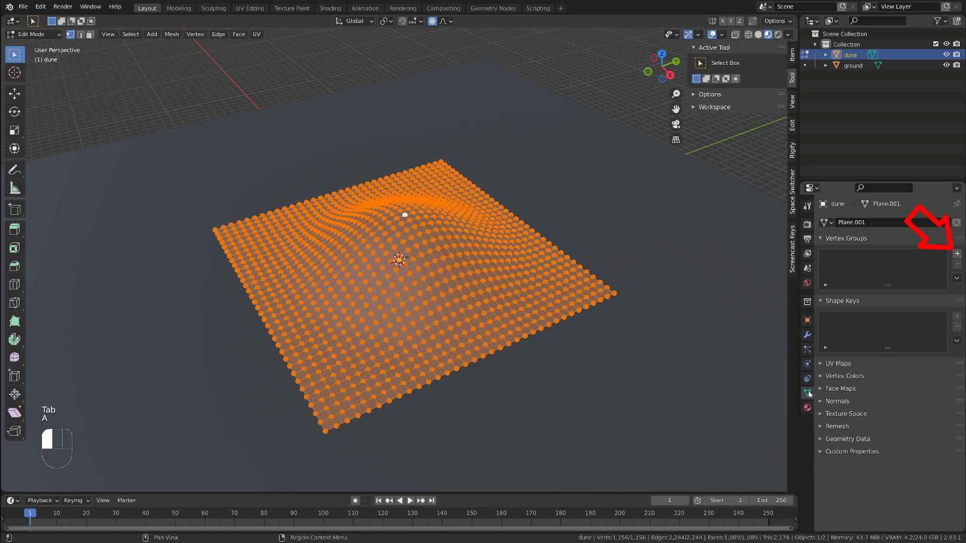
click(959, 255)
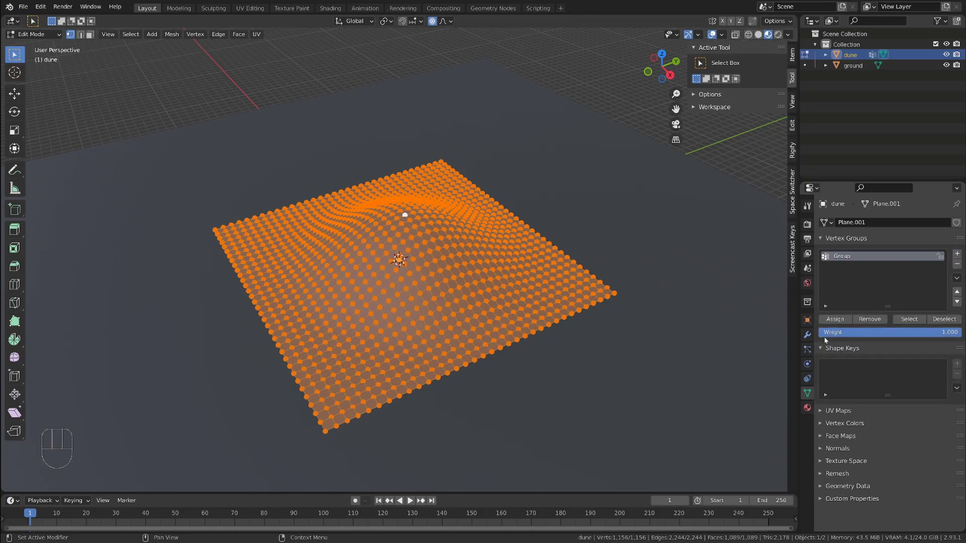
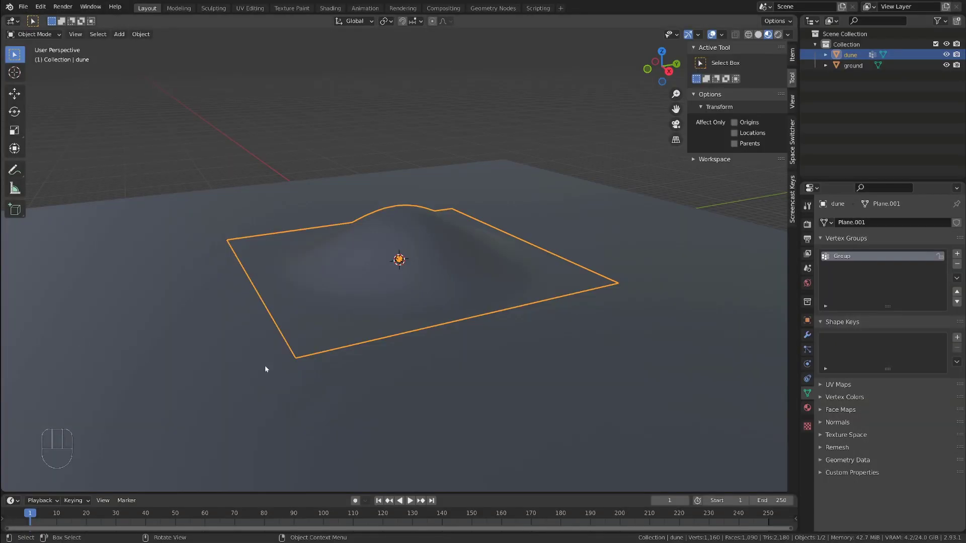
click(443, 241)
key(g)
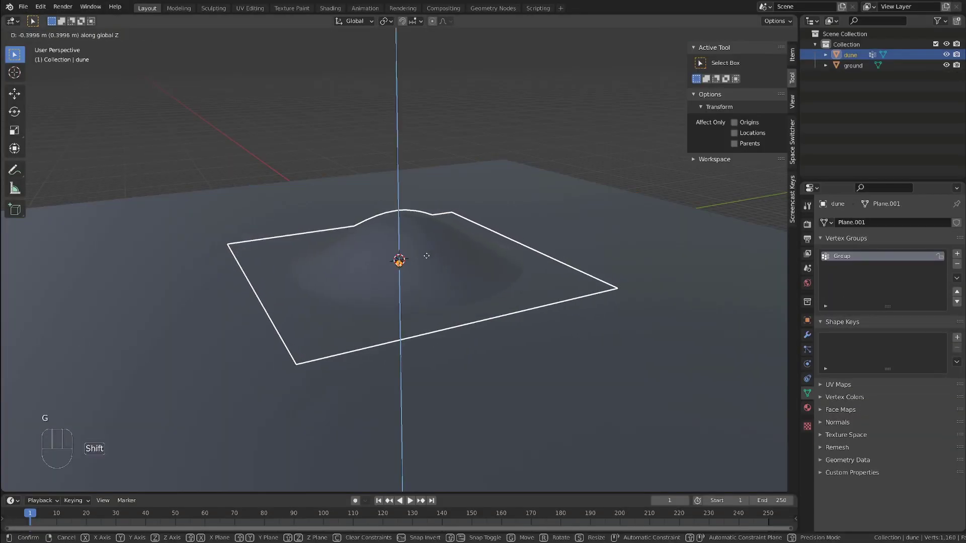
Add a Data Transfer modifier to the dune sourcing face corner data from the ground.
drag(365, 269, 391, 284)
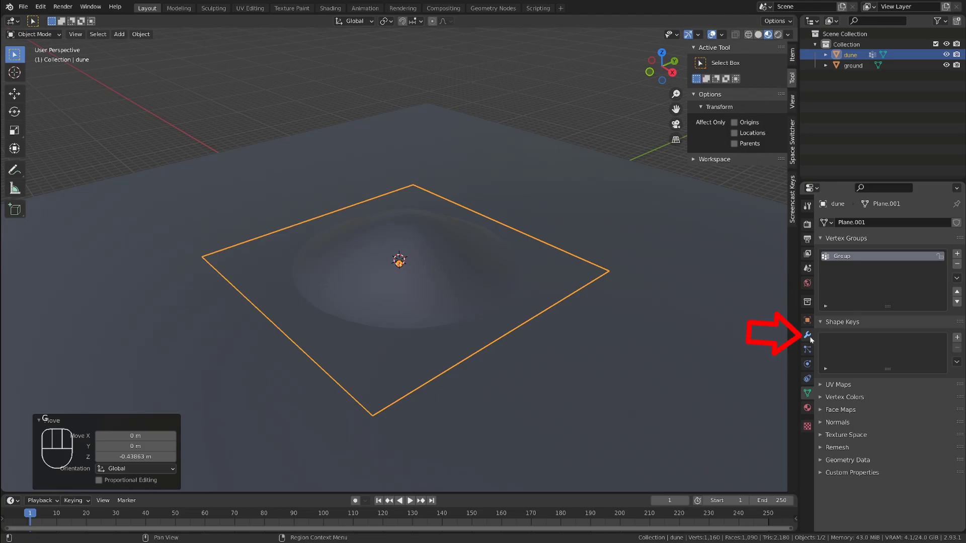
click(815, 340)
drag(847, 226, 670, 251)
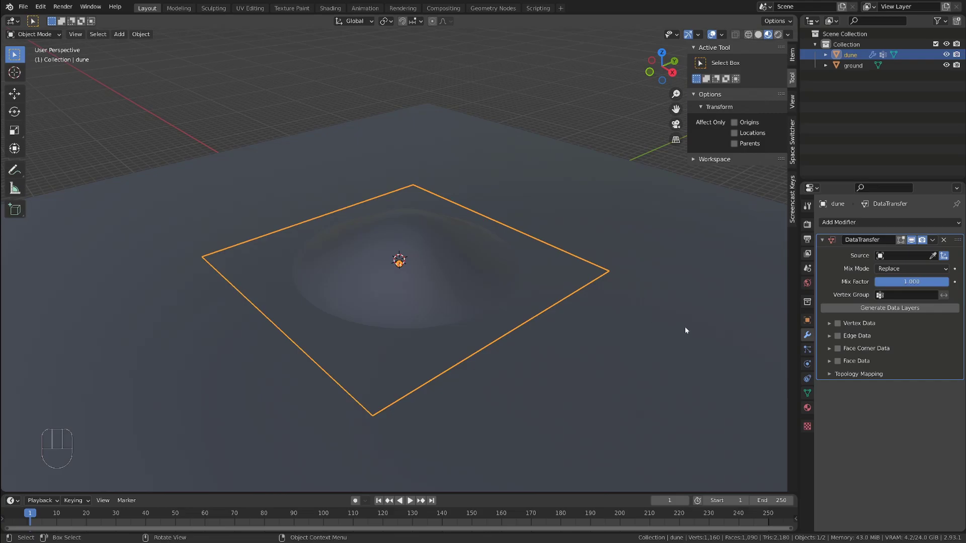
click(941, 259)
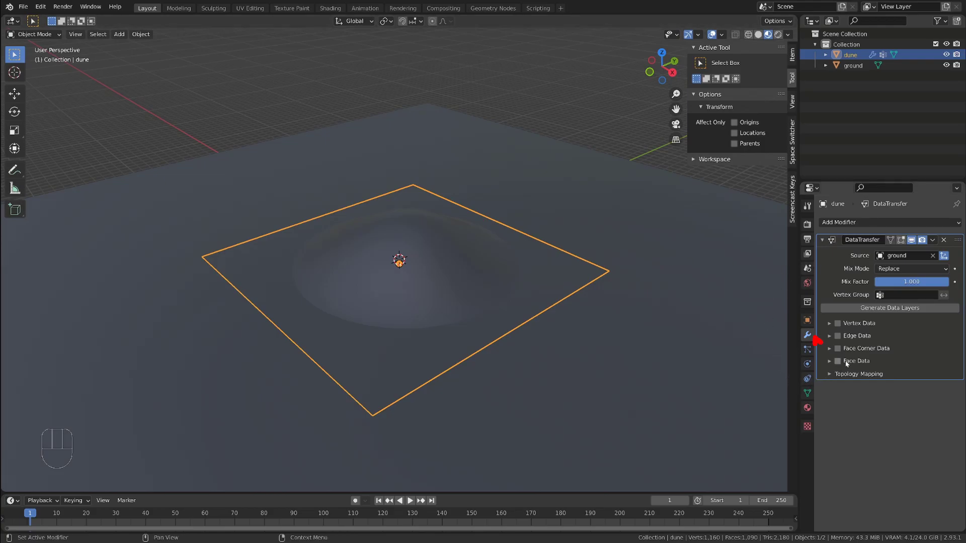
click(839, 352)
click(833, 351)
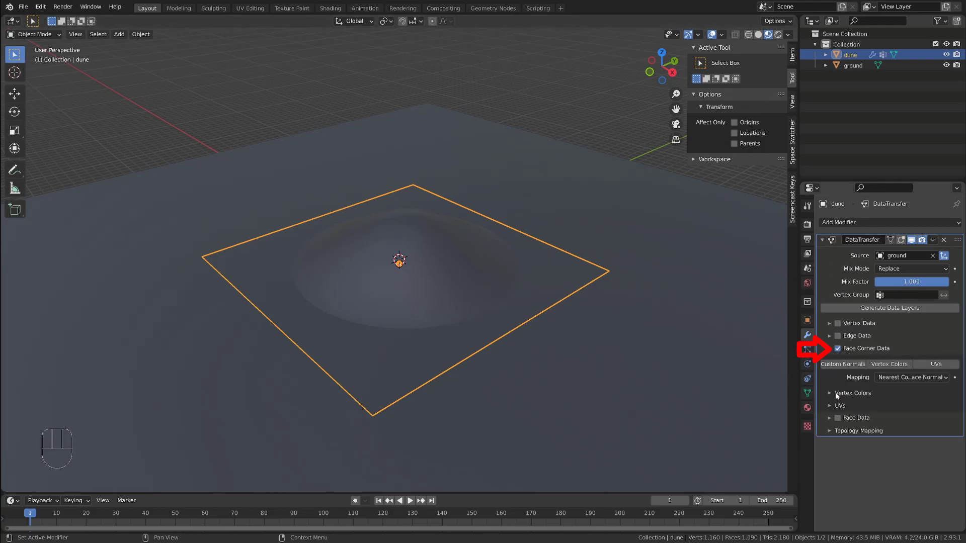
click(853, 367)
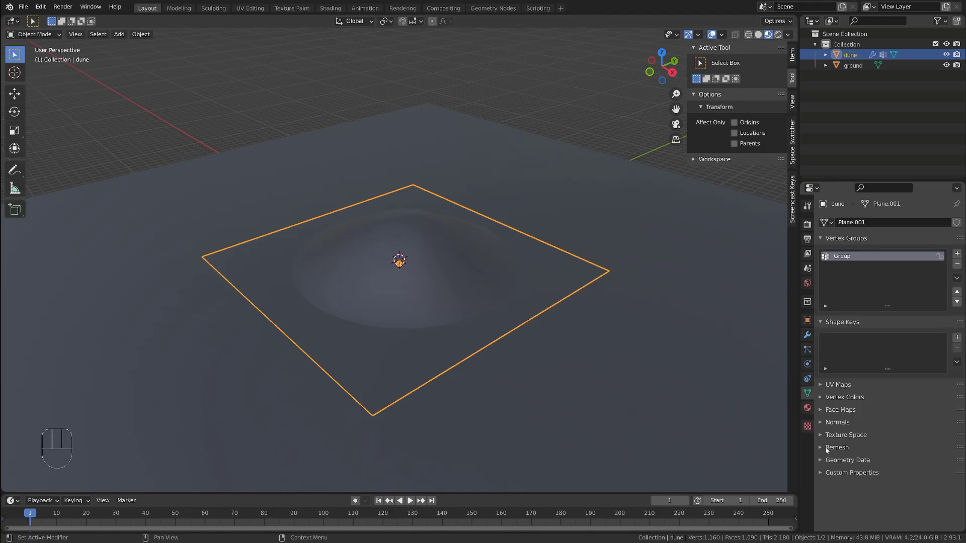
Turn on Auto Smooth for the dune normals and check the blend under MatCap lighting from several angles.
click(825, 429)
click(882, 440)
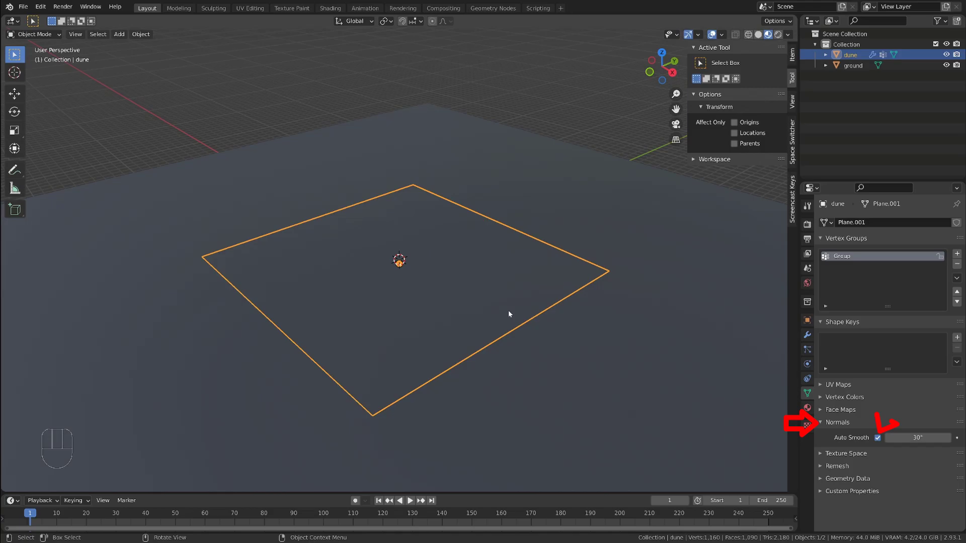
drag(493, 302, 493, 284)
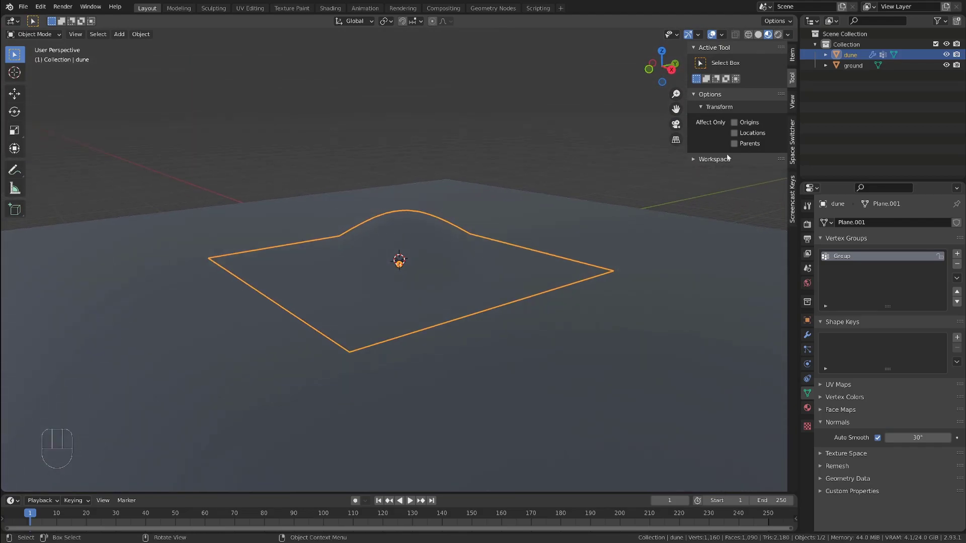
drag(792, 37, 761, 35)
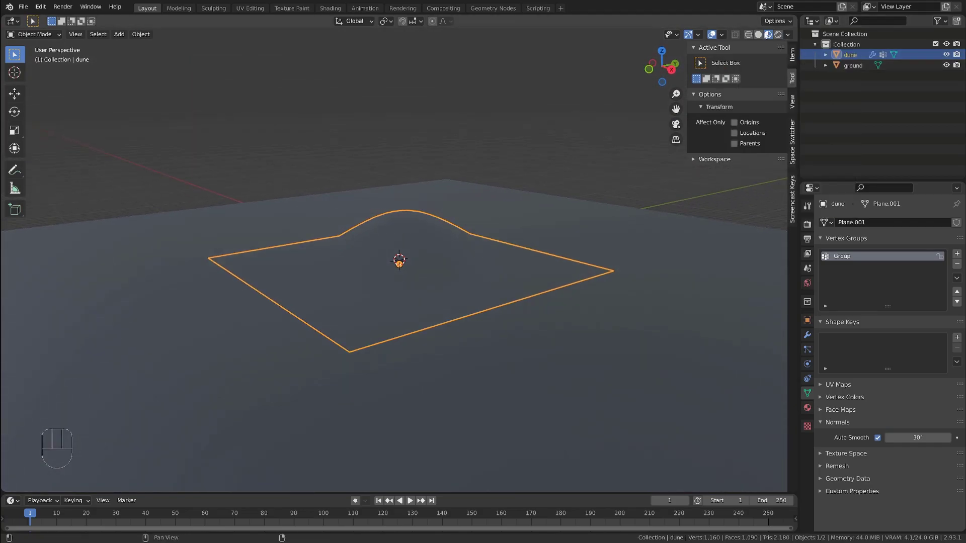
click(762, 35)
drag(792, 37, 562, 147)
drag(496, 152, 455, 210)
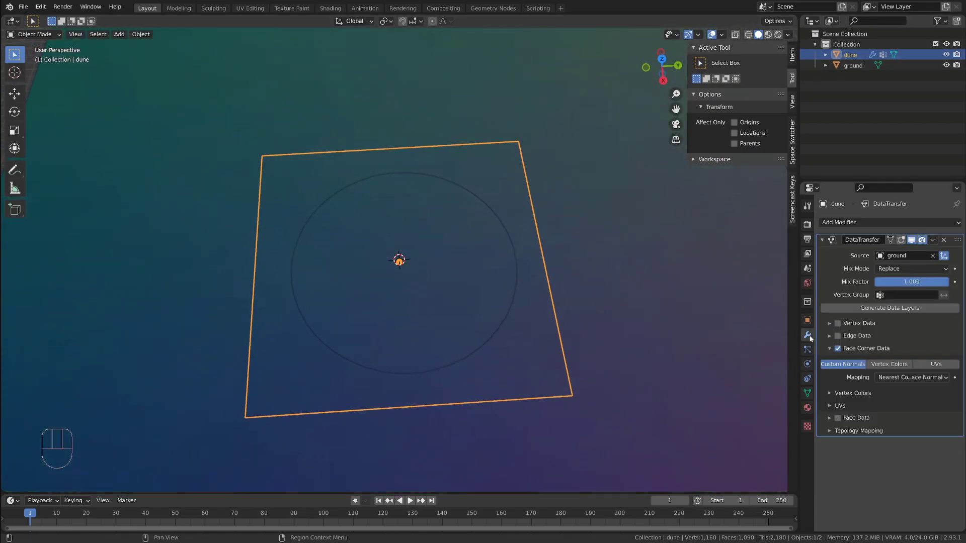
Add a Vertex Weight Proximity modifier on group 'Group', targeting the ground in Geometry mode.
click(828, 245)
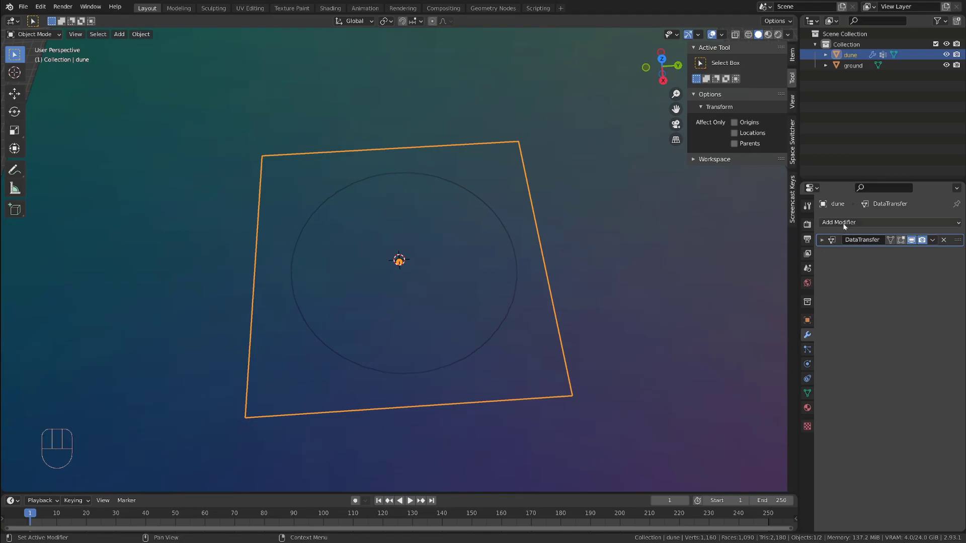
drag(846, 225, 705, 358)
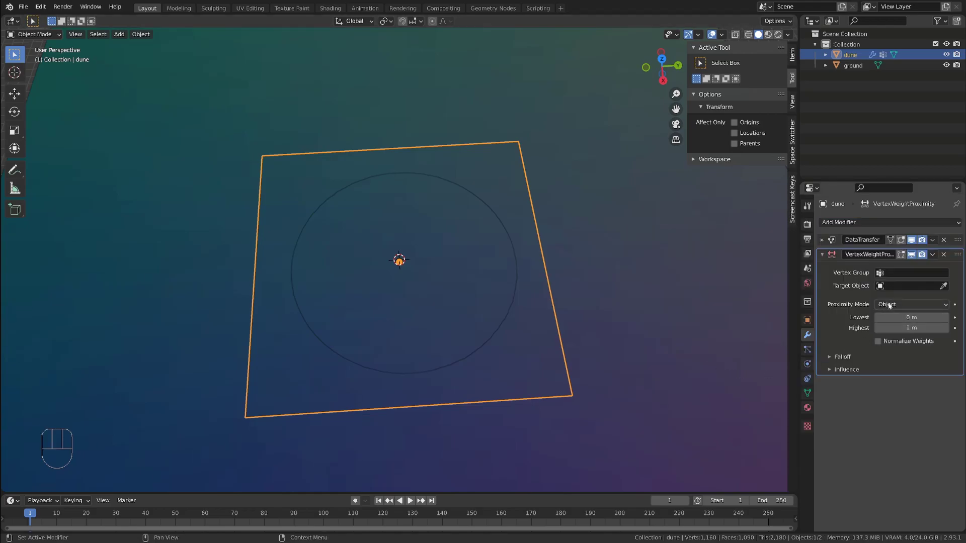
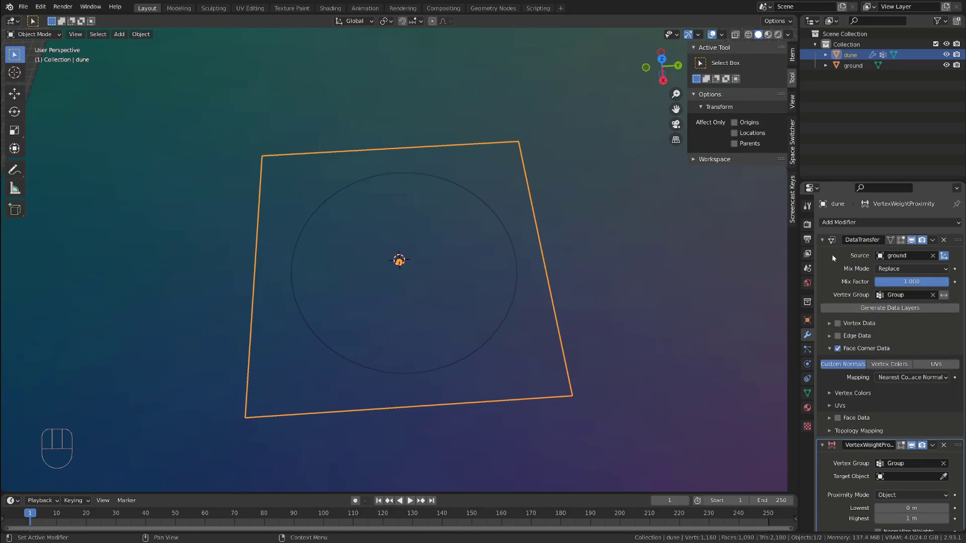
click(825, 239)
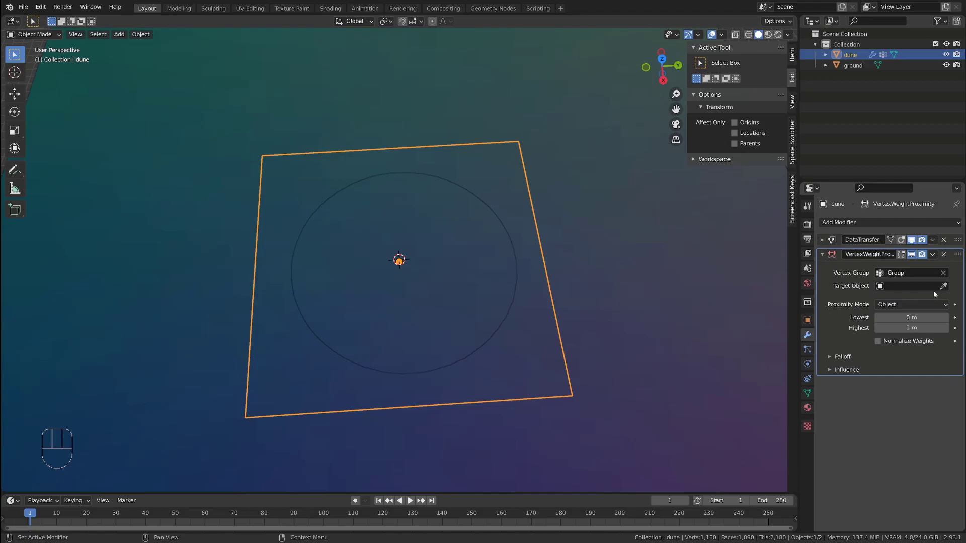
click(946, 287)
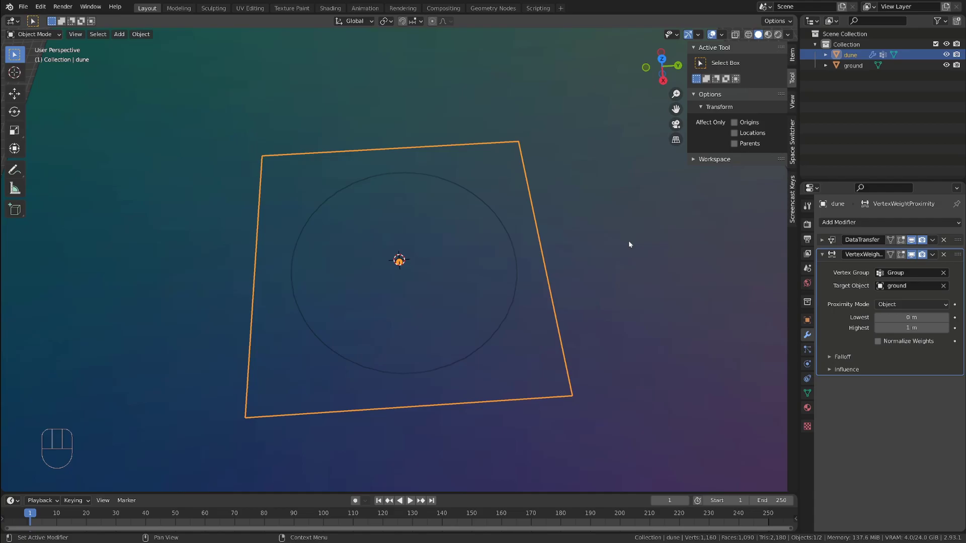
drag(649, 315, 667, 290)
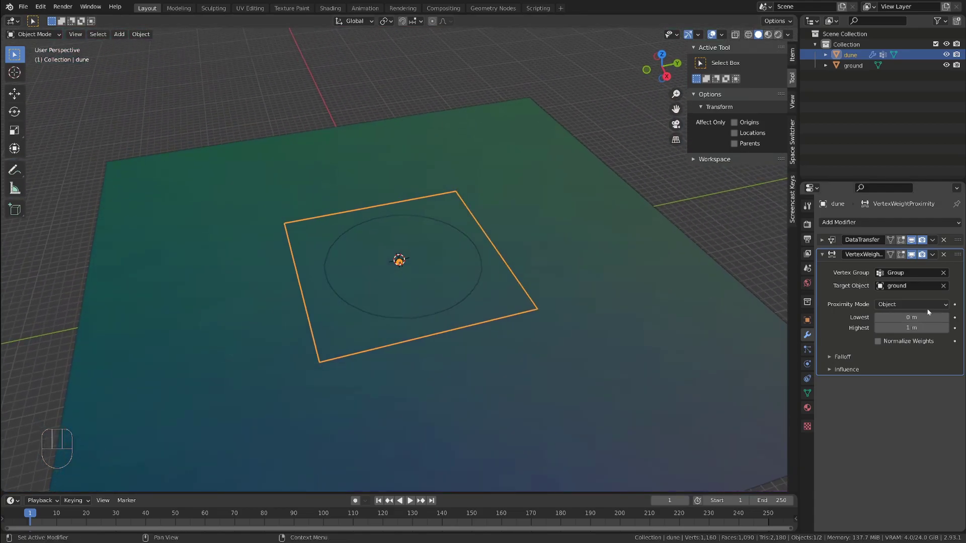
drag(930, 307, 914, 331)
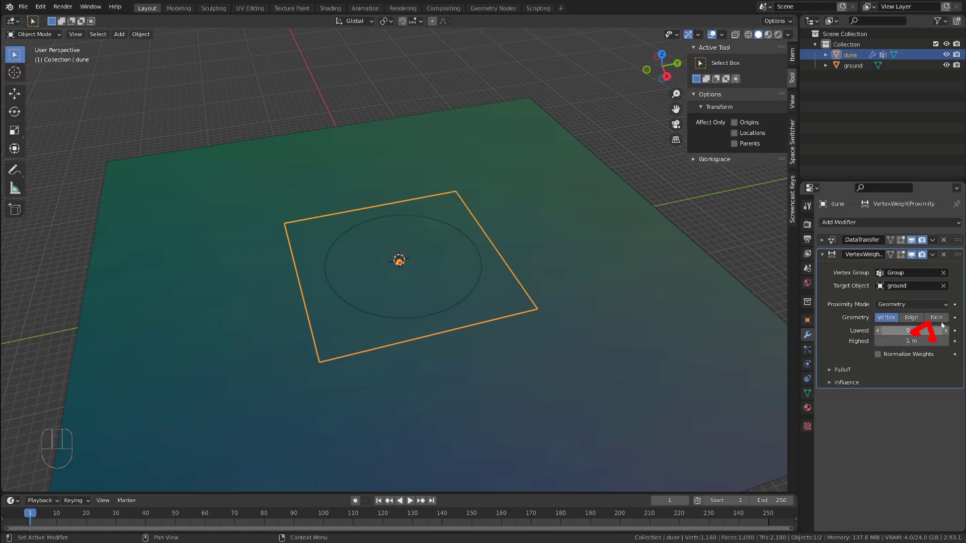
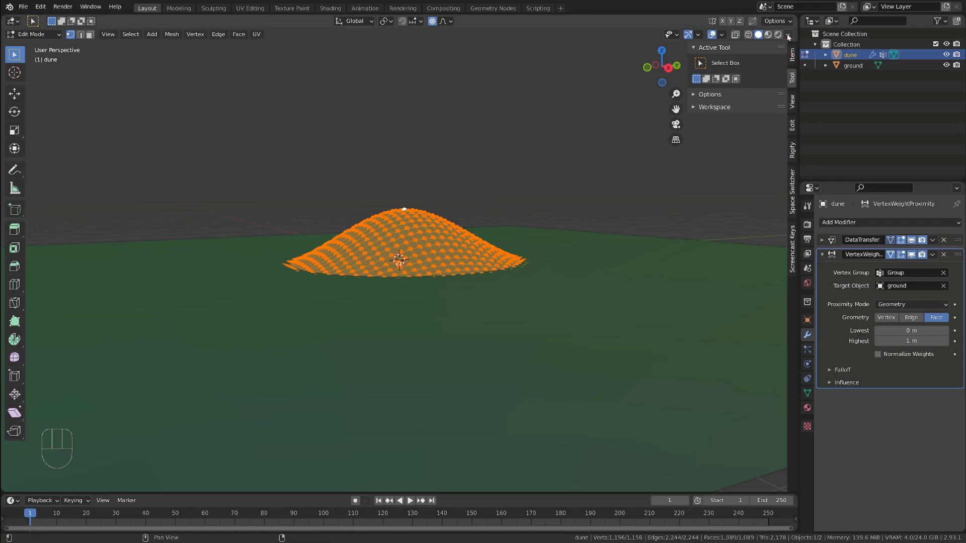
Bring the dune closer into view to inspect its vertex group weights.
drag(793, 38, 655, 337)
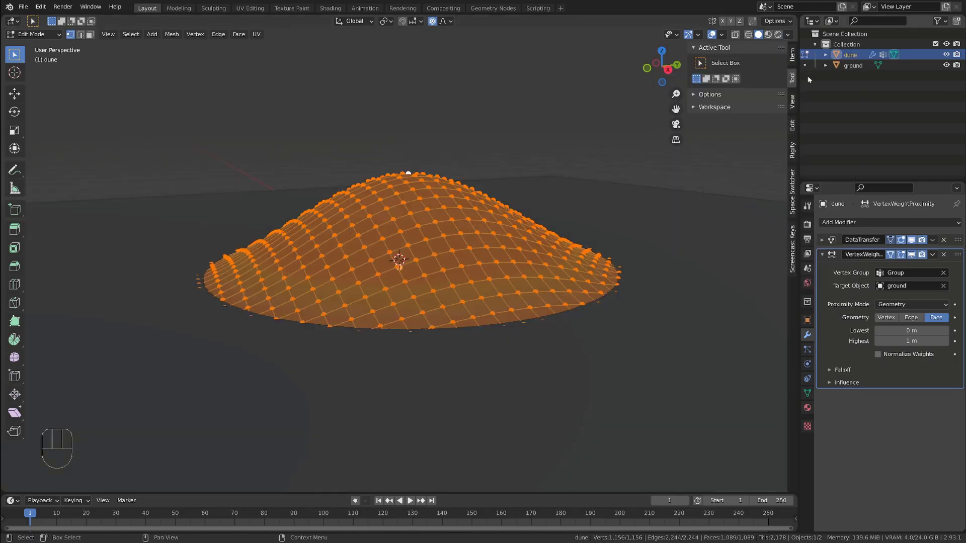
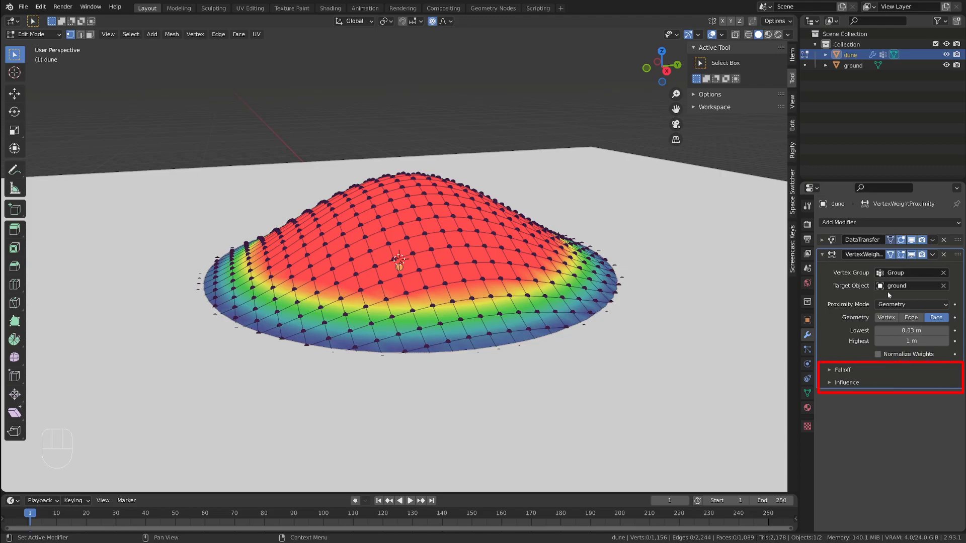
Invert the proximity falloff so the dune's rim is weighted instead of its top.
click(845, 365)
click(841, 371)
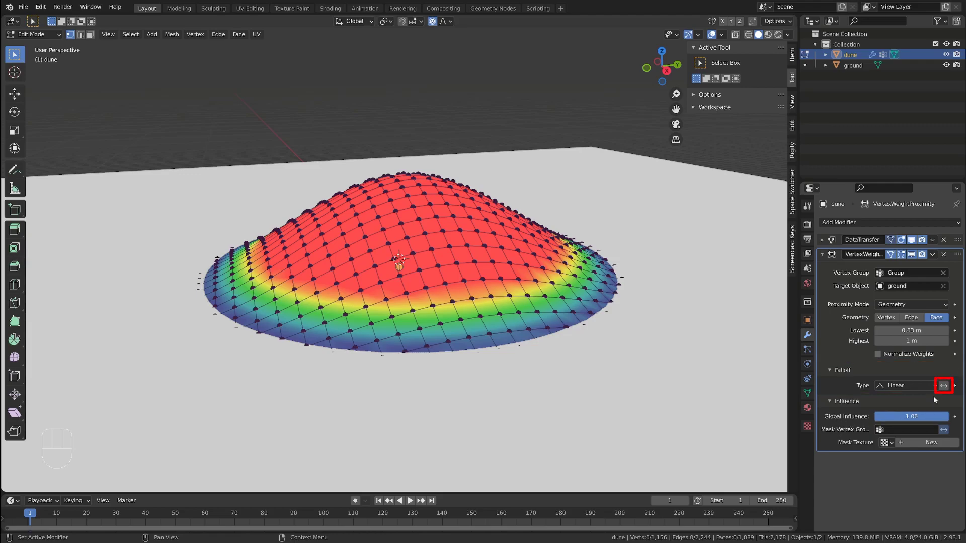
click(949, 386)
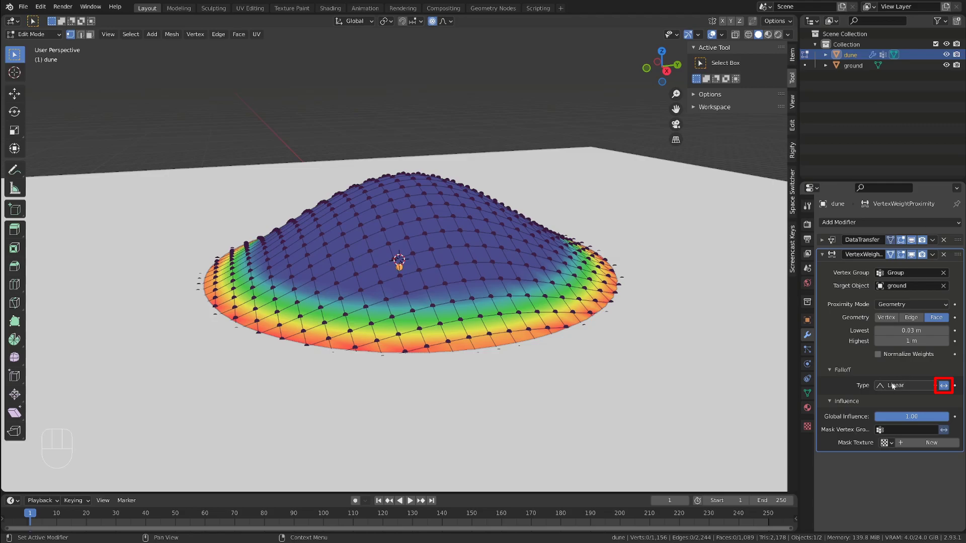
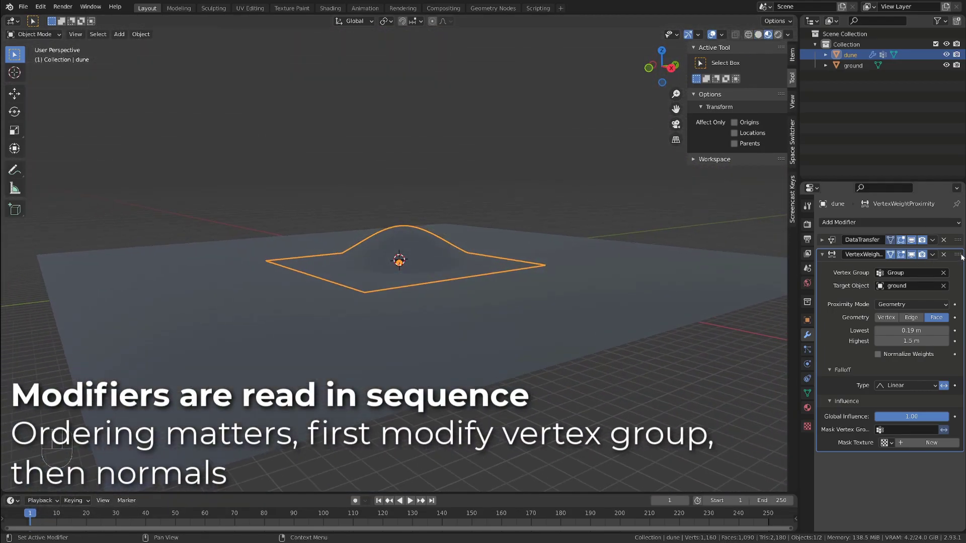
Move Vertex Weight Proximity above Data Transfer, then duplicate the dune with Shift+D.
drag(962, 255, 951, 234)
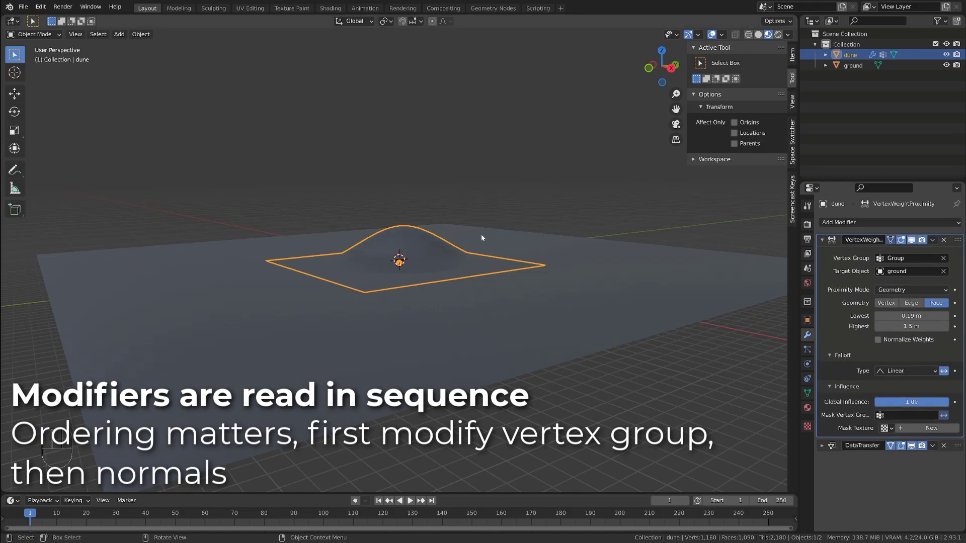
drag(418, 239, 411, 269)
drag(465, 292, 426, 295)
key(shift+d)
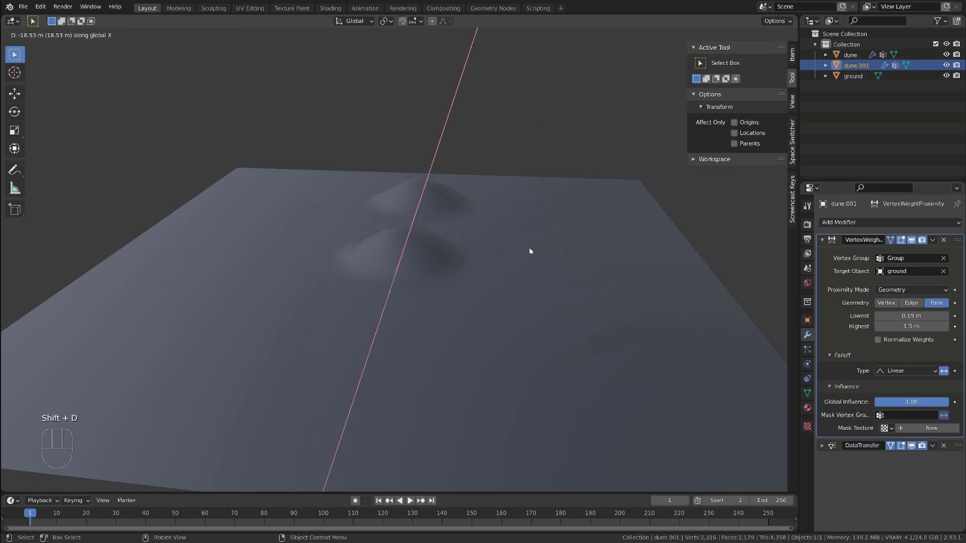
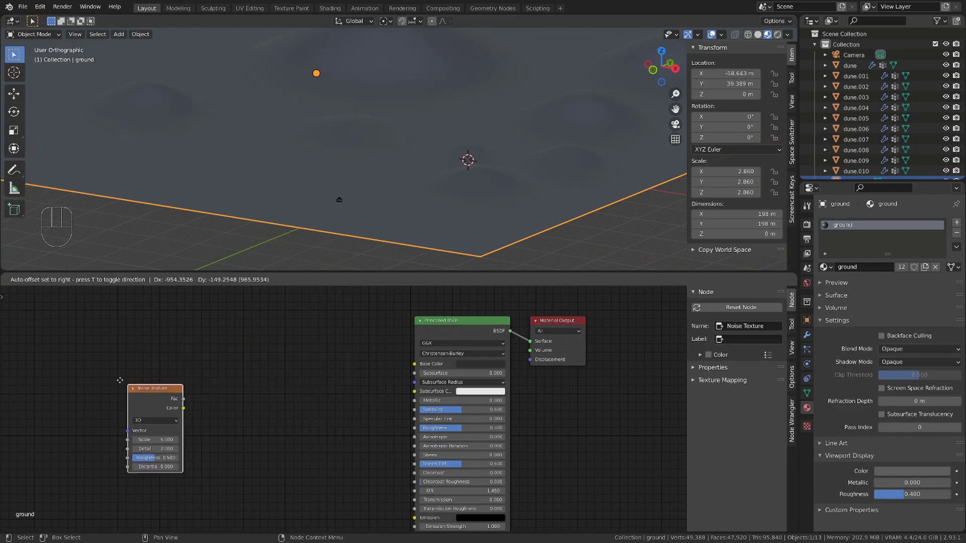
Preview the Noise Texture on the ground and select the noise node.
click(100, 355)
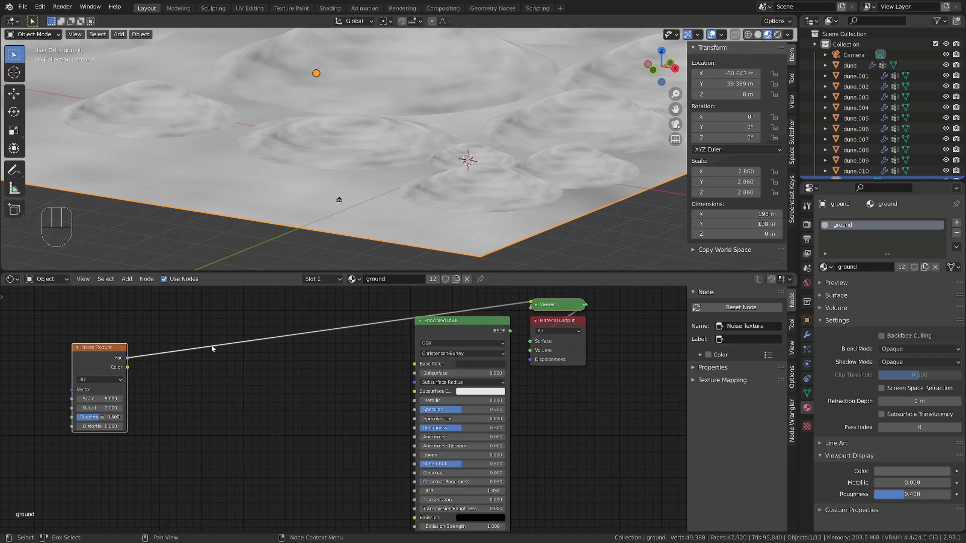
key(shift+a)
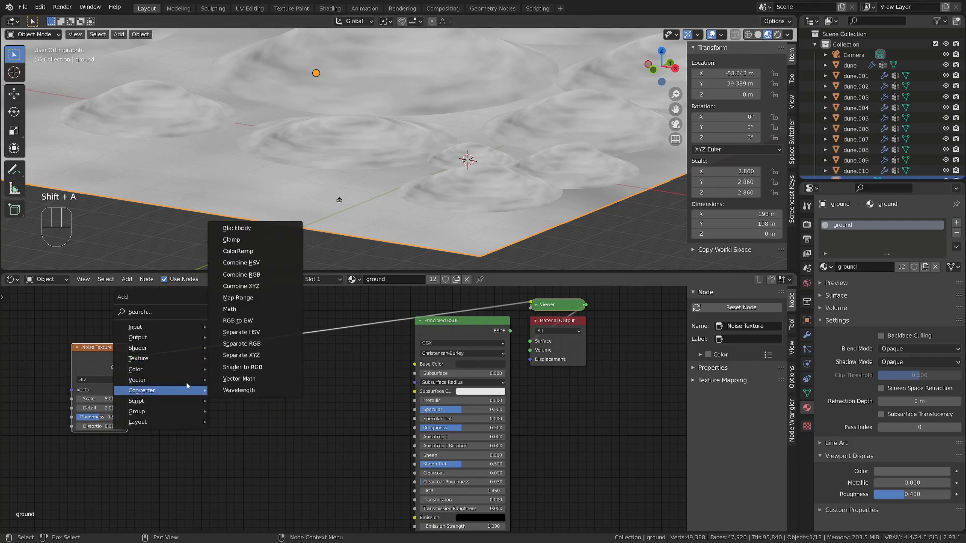
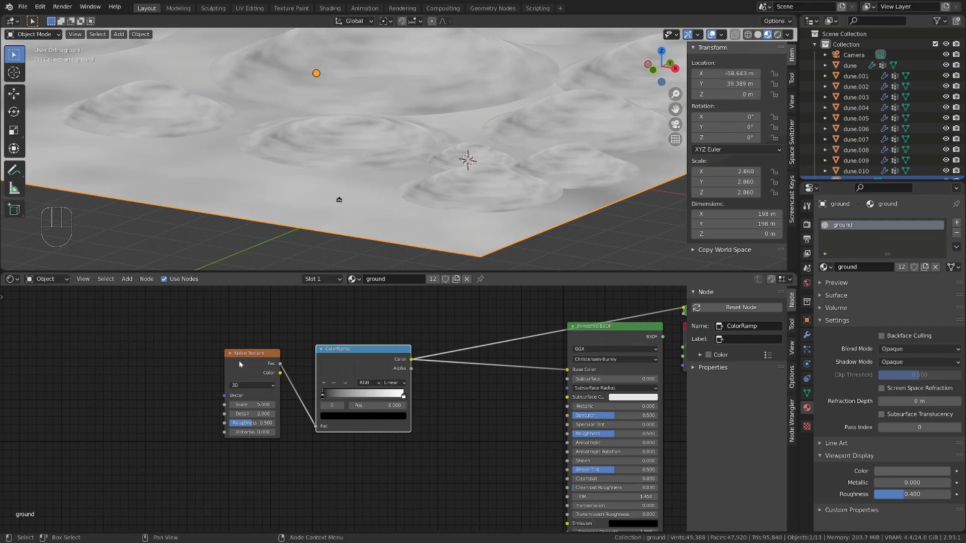
click(241, 363)
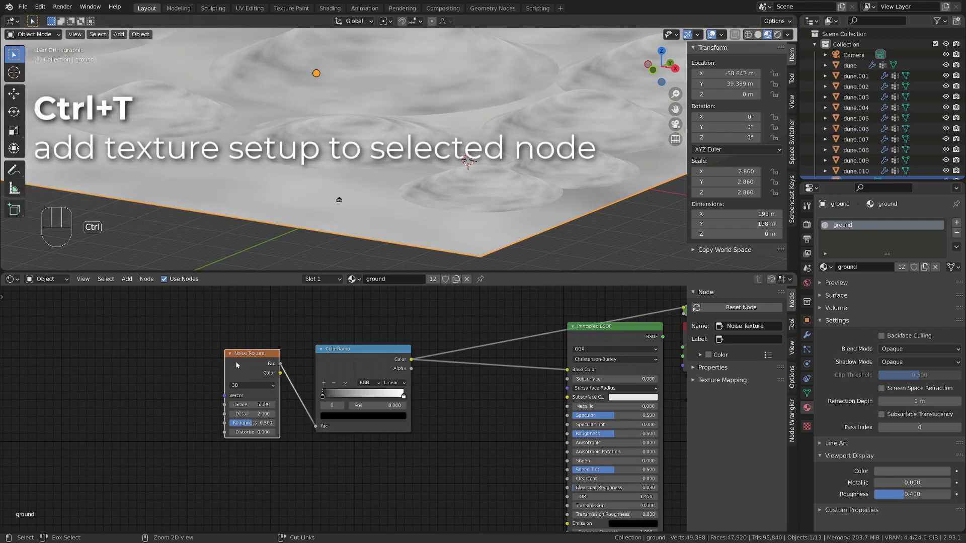
Add Texture Coordinate and Mapping nodes feeding the noise vector with Ctrl+T.
key(ctrl+t)
middle_click(216, 407)
key(g)
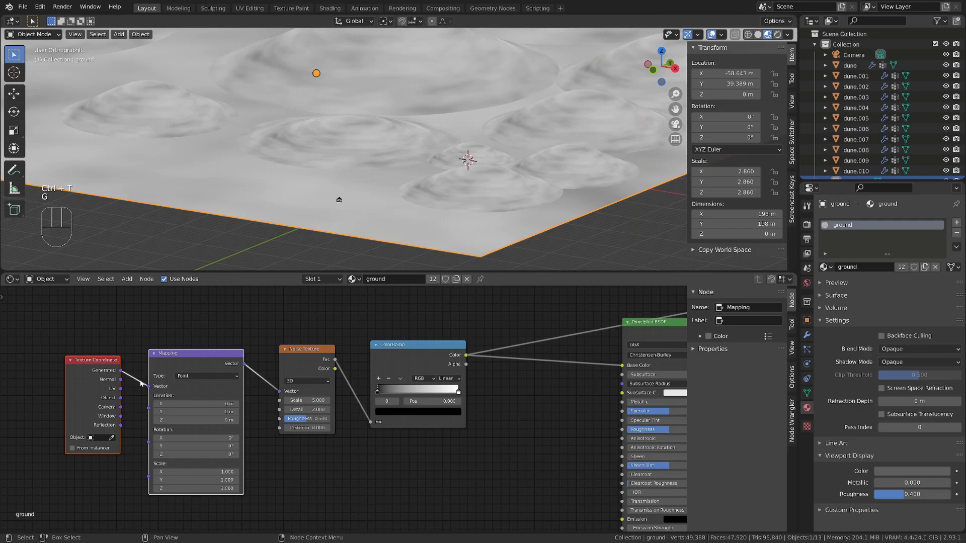
drag(127, 392, 157, 386)
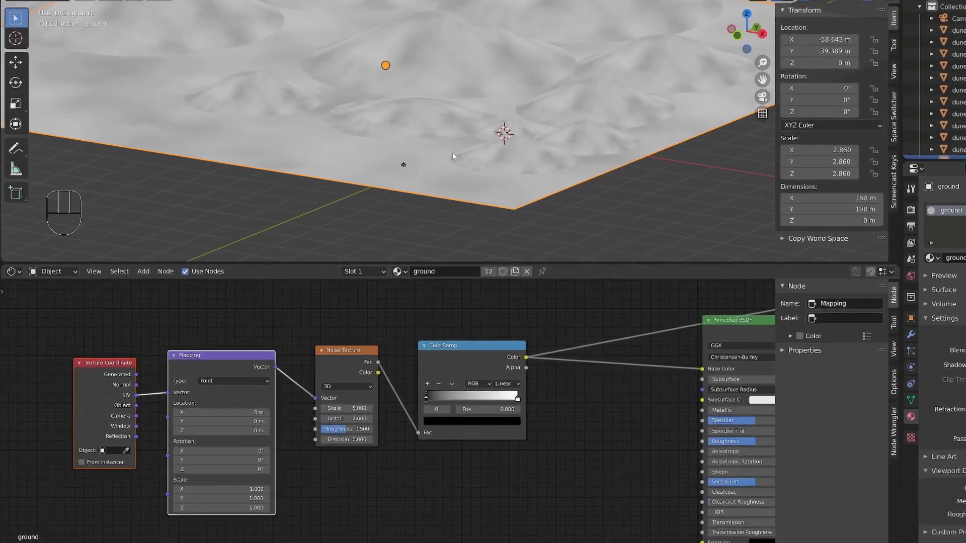
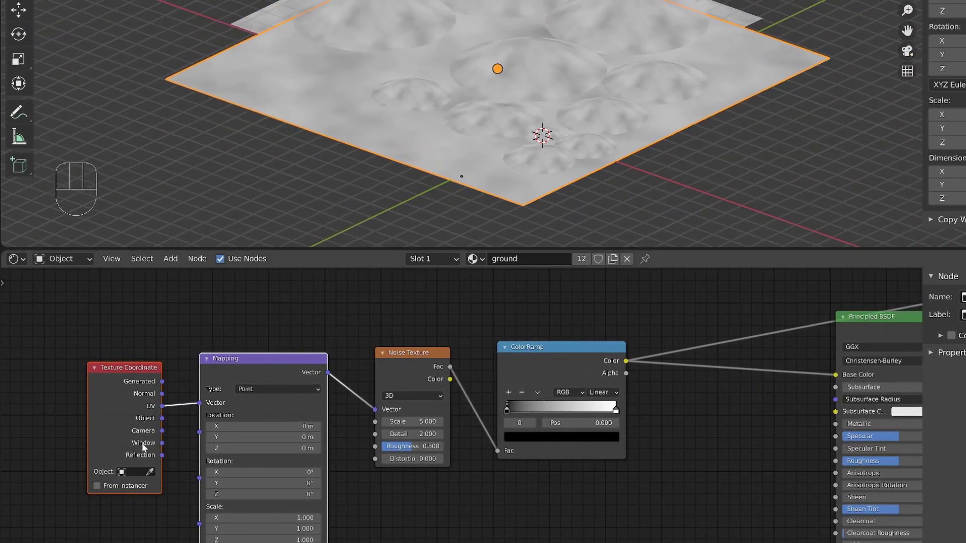
Orbit the viewport around the noise-textured ground plane.
drag(165, 421, 249, 419)
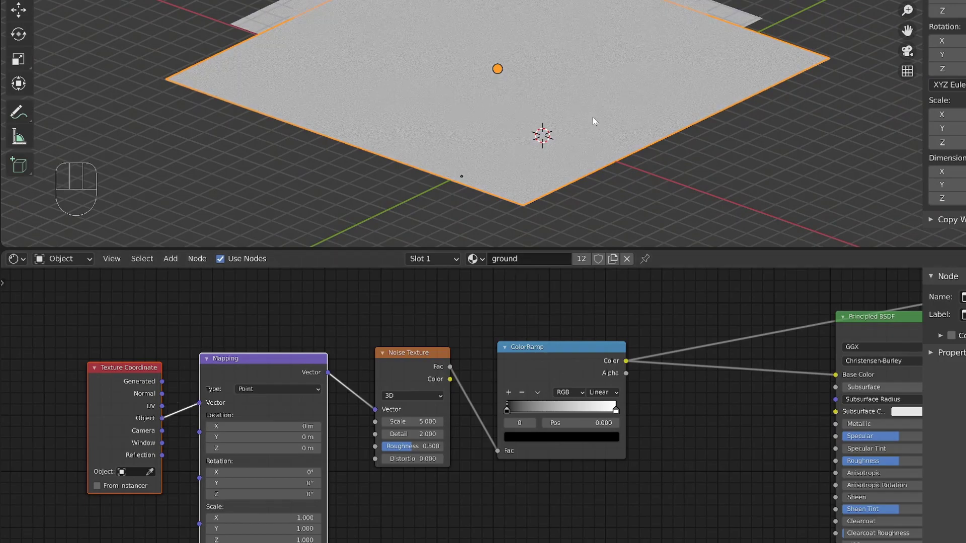
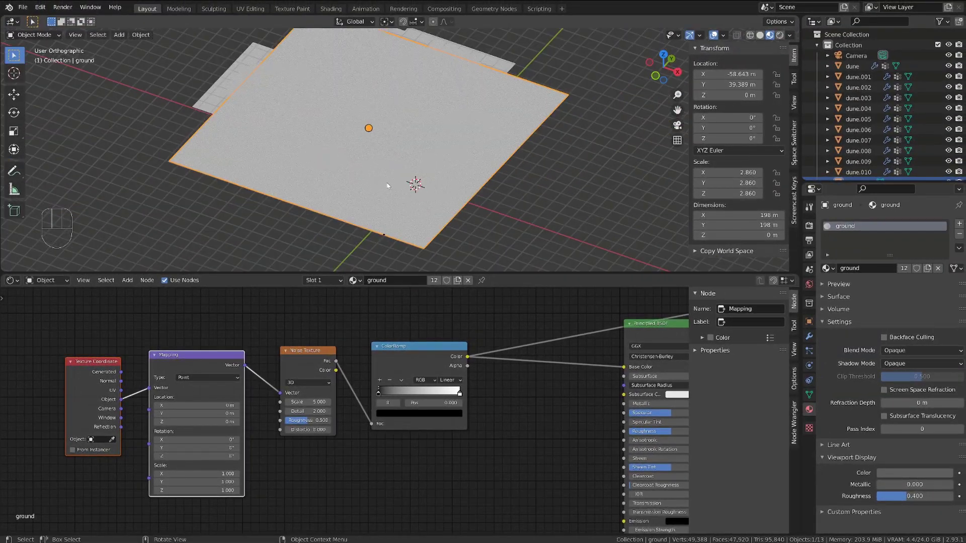
drag(404, 168, 416, 157)
Add a plain-axes empty and move it out along the X axis.
key(shift+a)
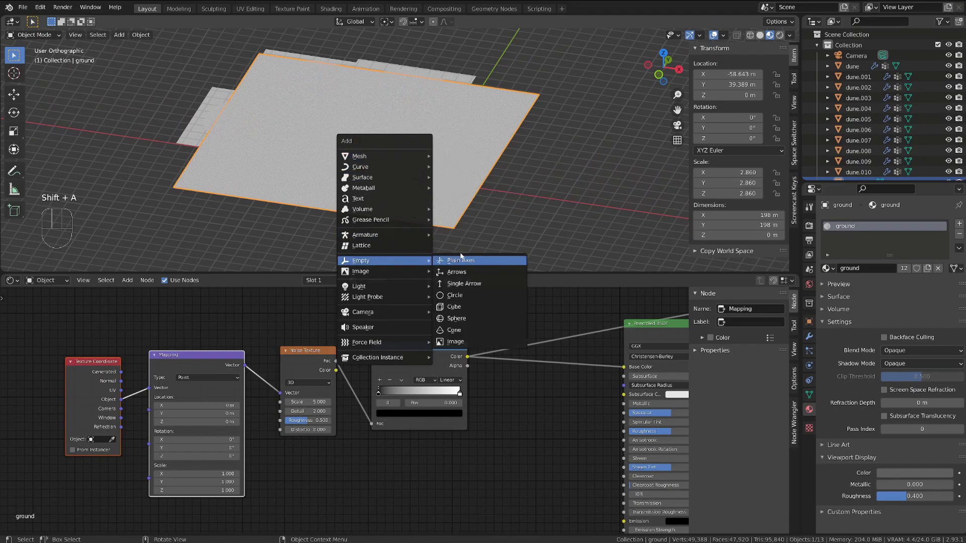
key(g)
drag(500, 199, 438, 179)
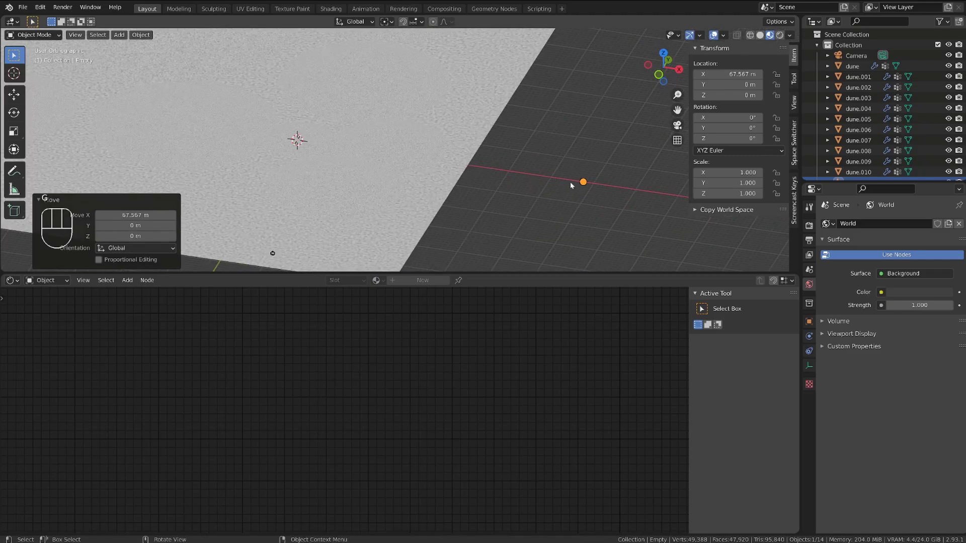
Rename the empty Empty-txt and look through the scene camera.
drag(550, 178, 494, 178)
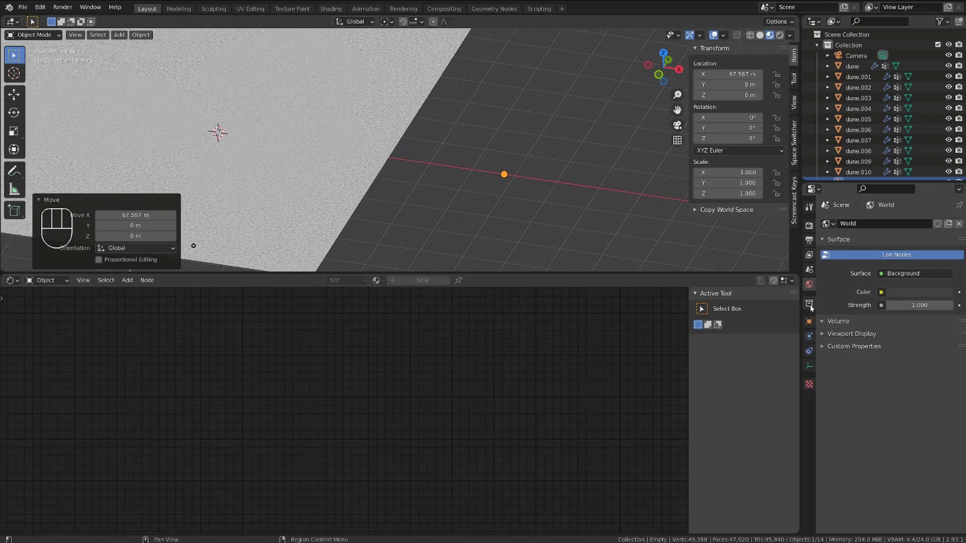
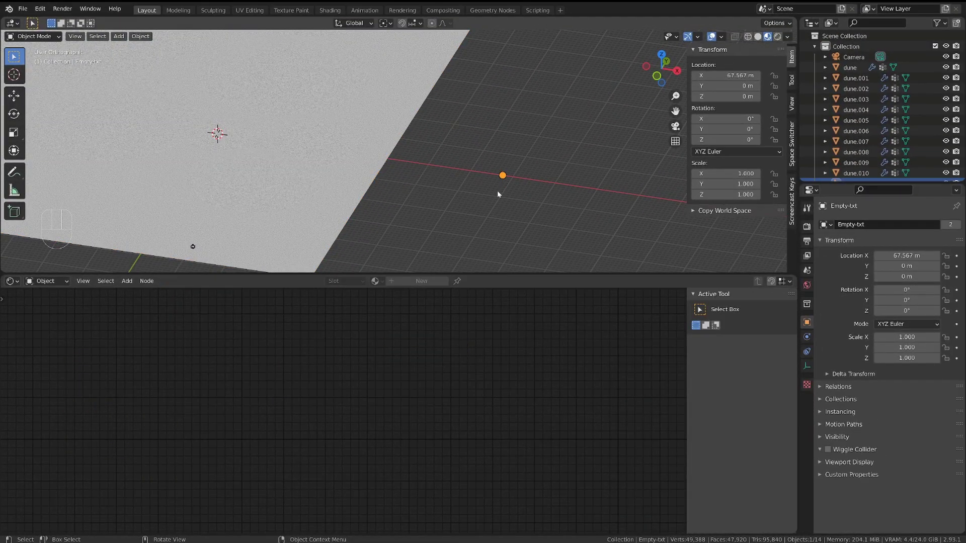
drag(492, 197, 537, 181)
key(s)
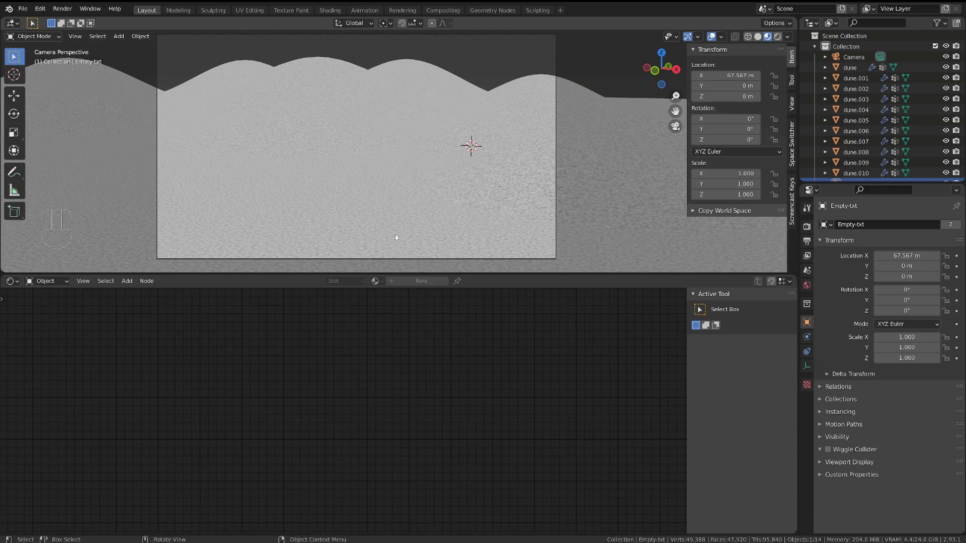
Select the ground plane and set its Noise Texture scale to 1.0 for a broader pattern.
click(396, 211)
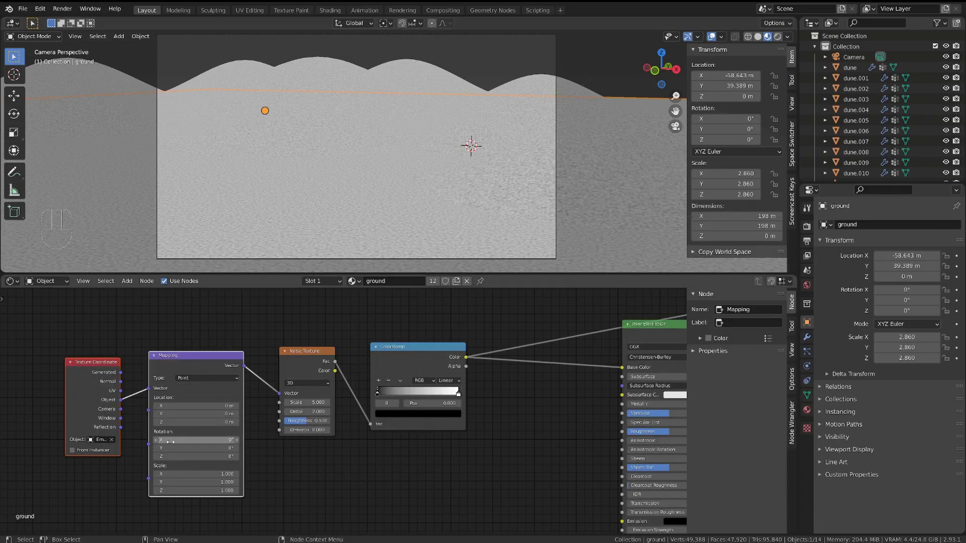
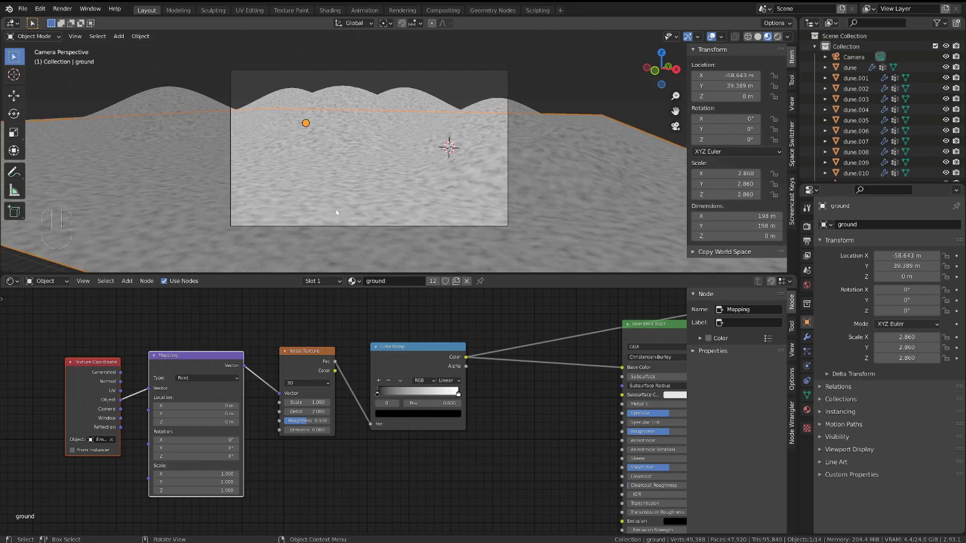
drag(360, 147, 260, 146)
drag(291, 147, 370, 158)
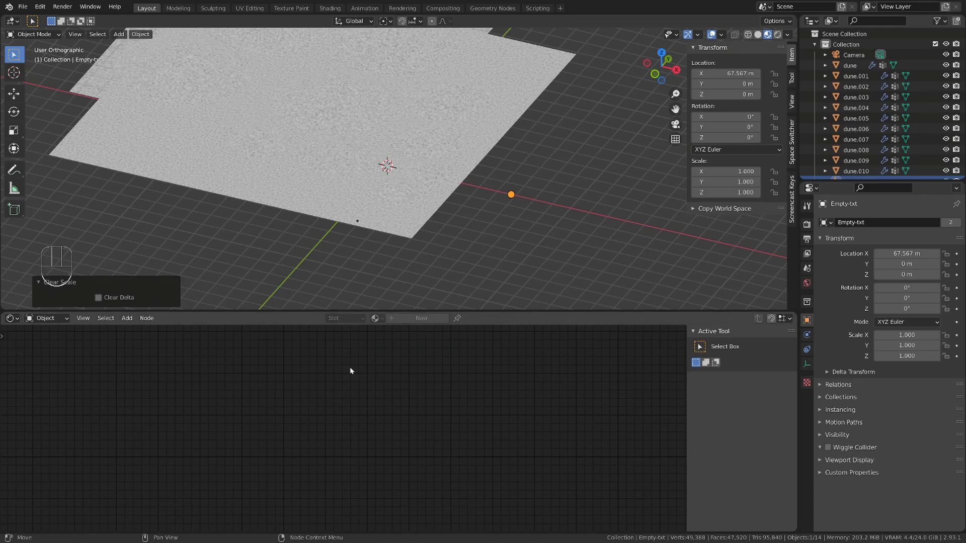
click(449, 176)
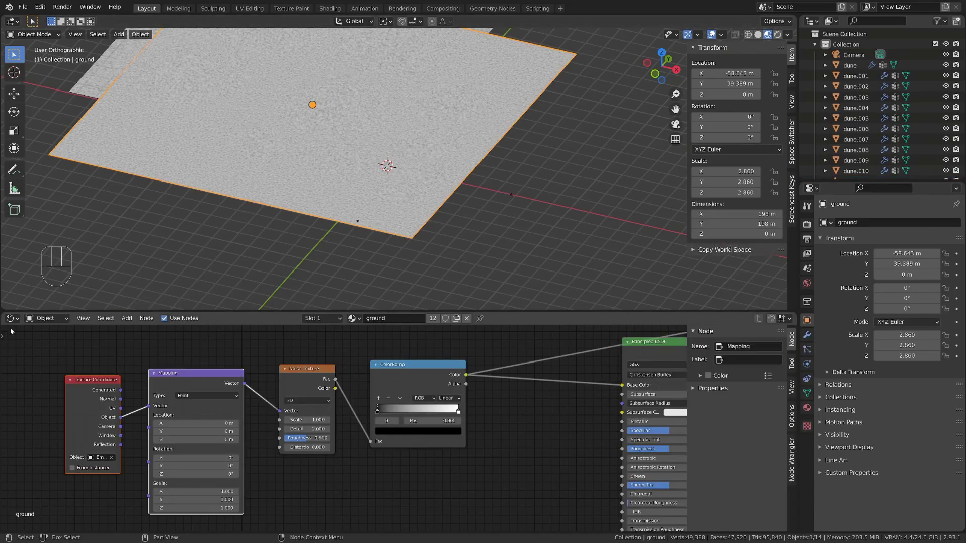
Light the world with the goegap_8k desert HDRI and switch to rendered shading.
drag(13, 322, 63, 341)
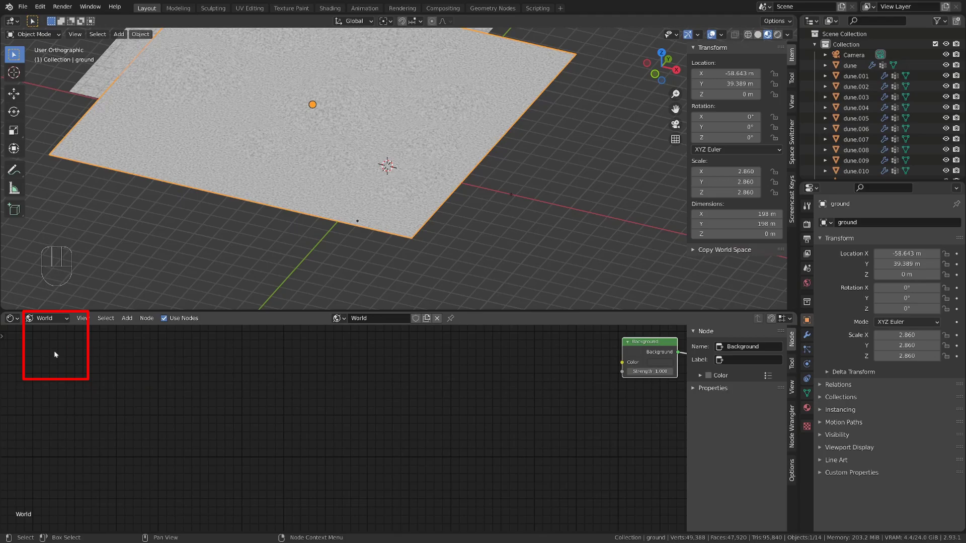
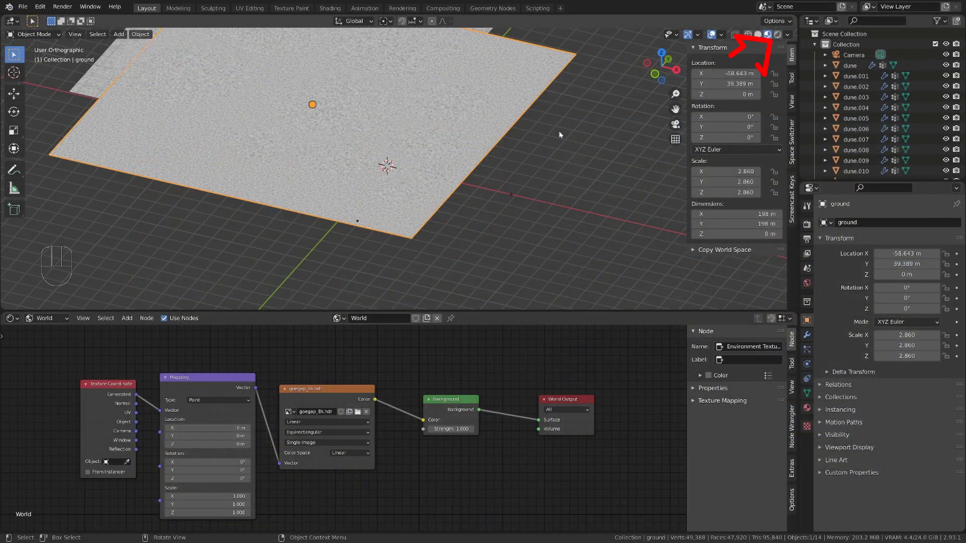
drag(487, 219, 489, 198)
key(KP_5)
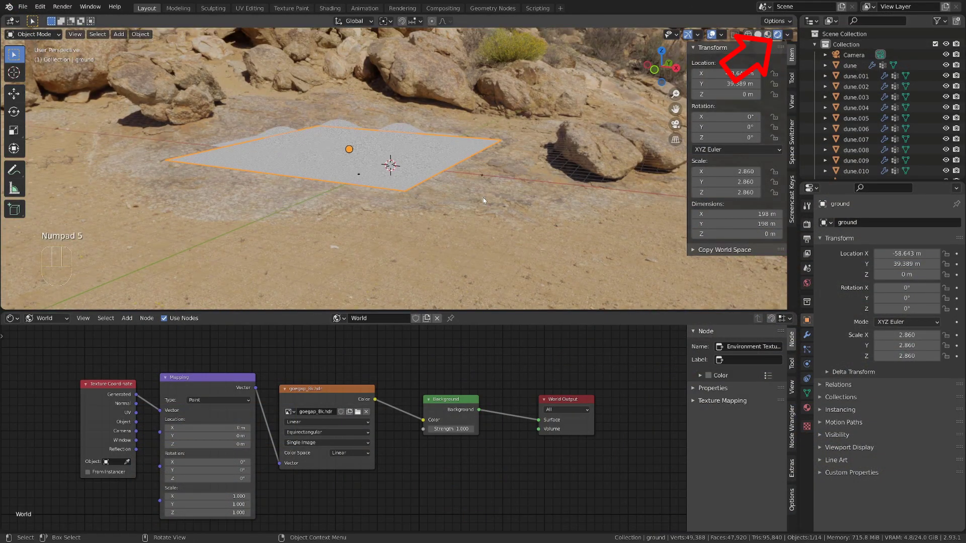
View the dunes against the HDRI hills through the scene camera.
drag(442, 169, 596, 203)
key(KP_0)
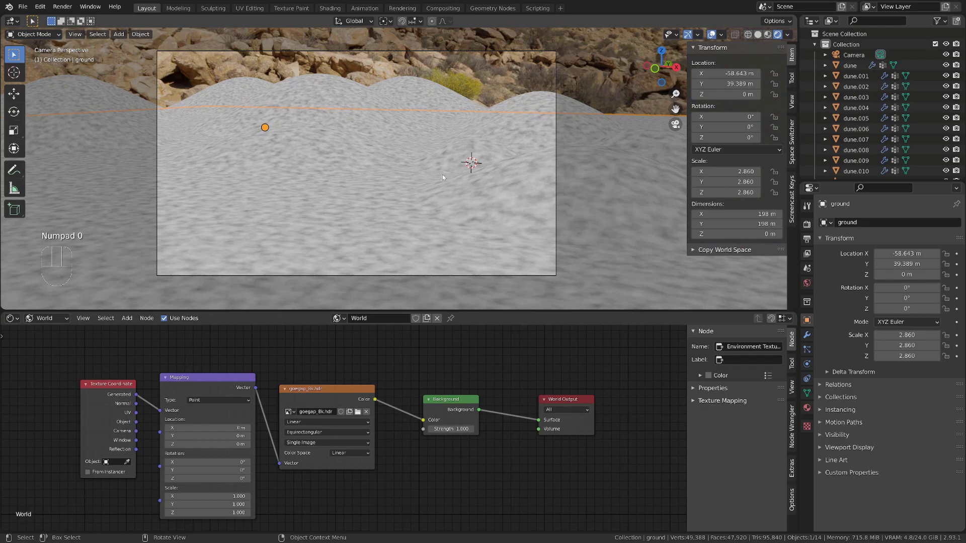
Select a dune and feed Object texture coordinates into its Mapping node.
click(46, 328)
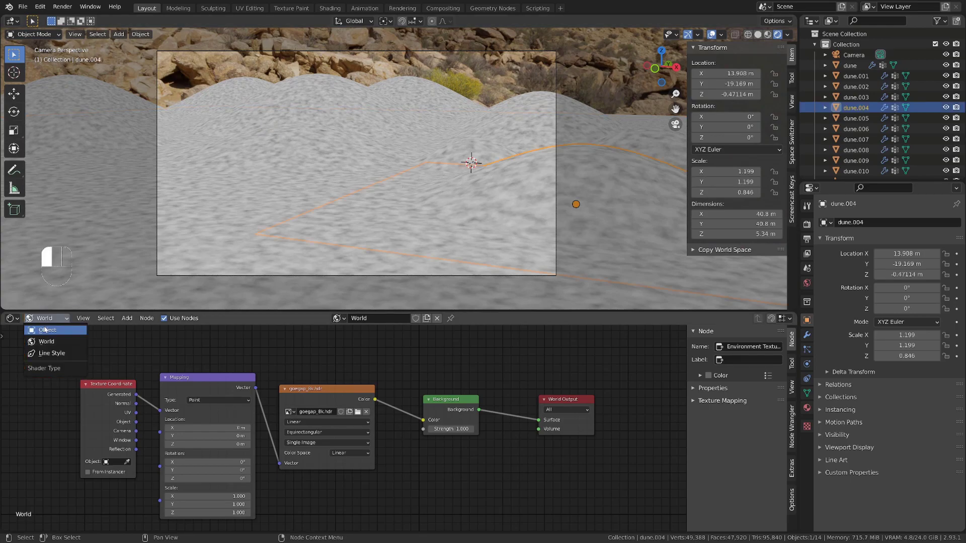
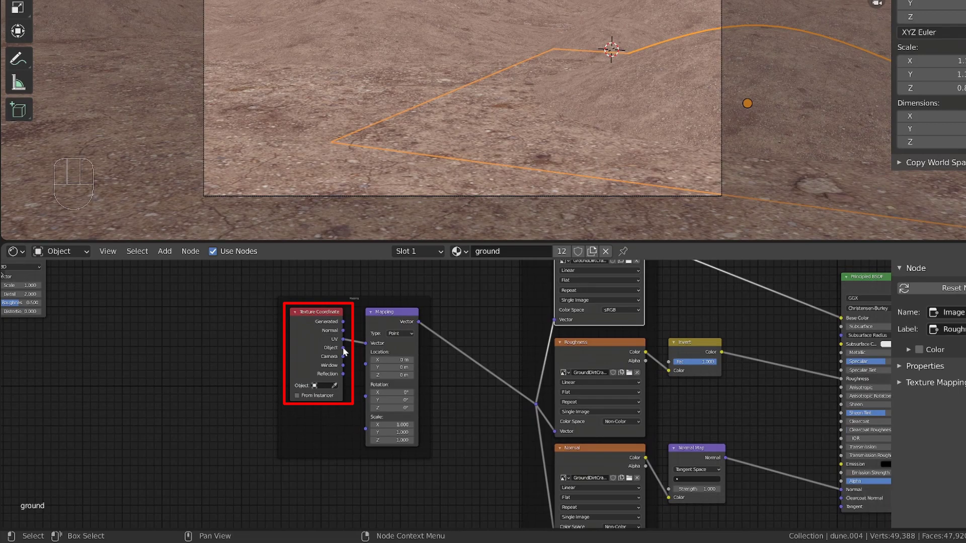
click(347, 350)
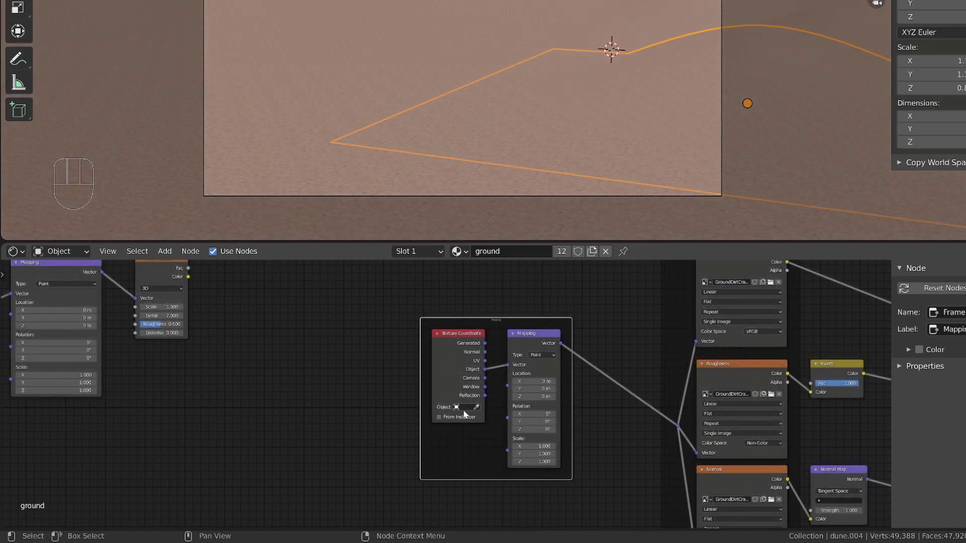
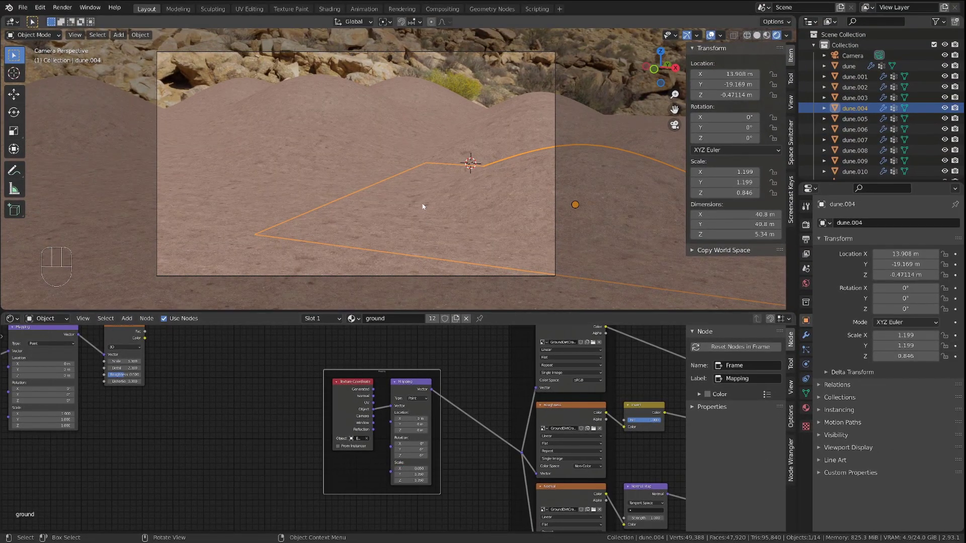
Box-select the texture and BSDF nodes and duplicate them for a second texture set.
drag(422, 202, 326, 183)
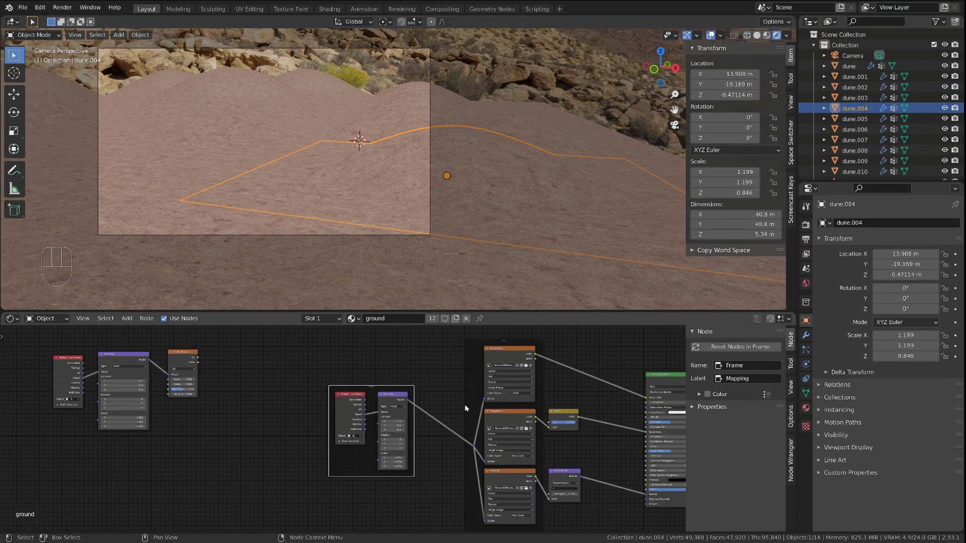
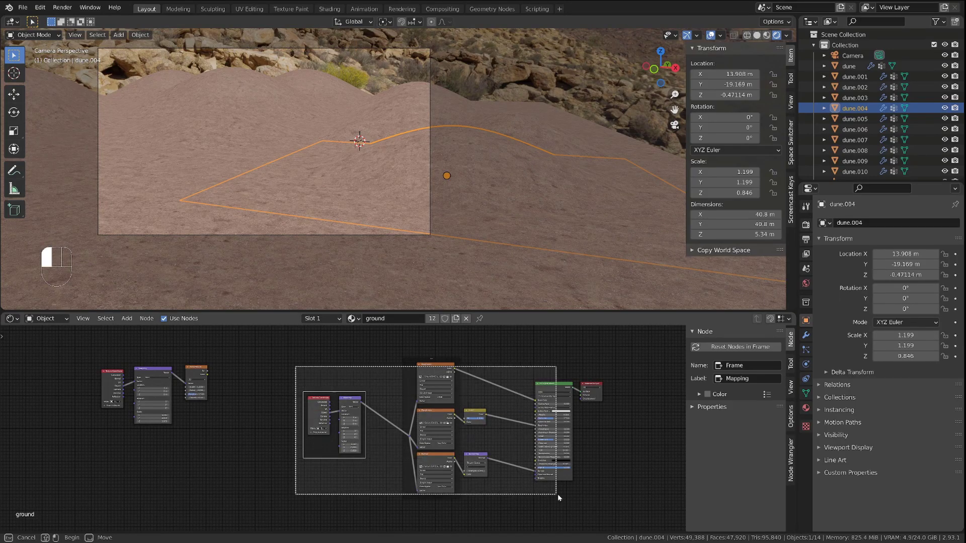
key(g)
click(457, 501)
drag(309, 413, 422, 494)
key(g)
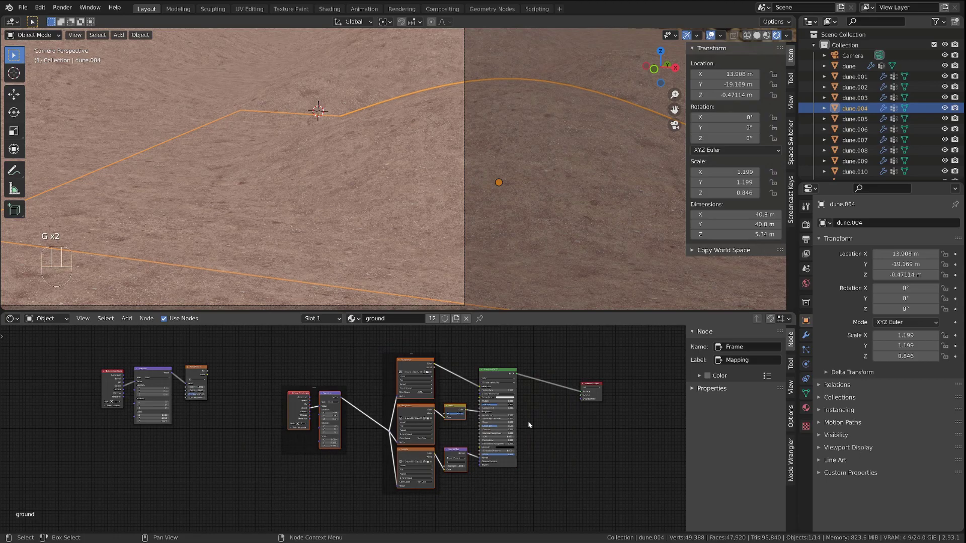
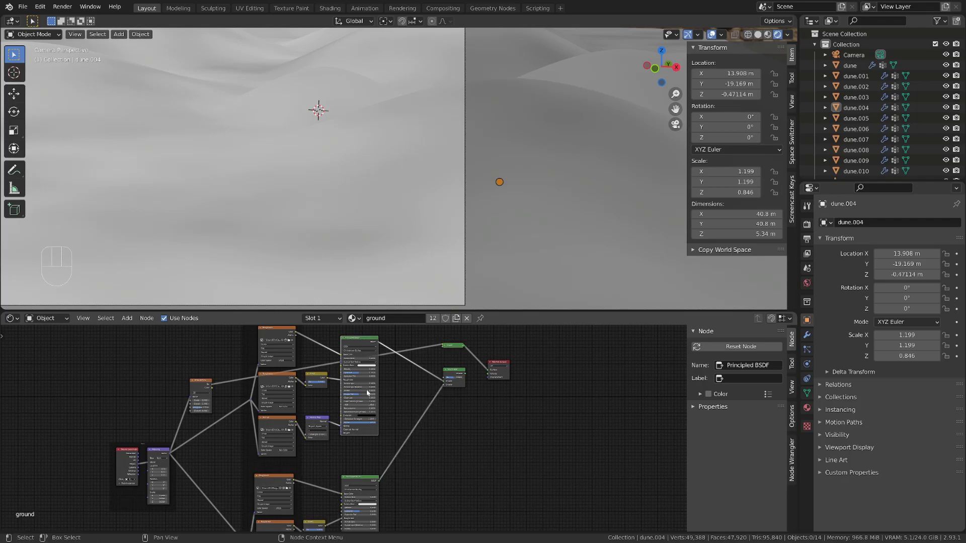
Add a Noise Texture and ColorRamp feeding the Mix Shader factor between the two dune texture sets.
drag(214, 386, 451, 379)
click(459, 373)
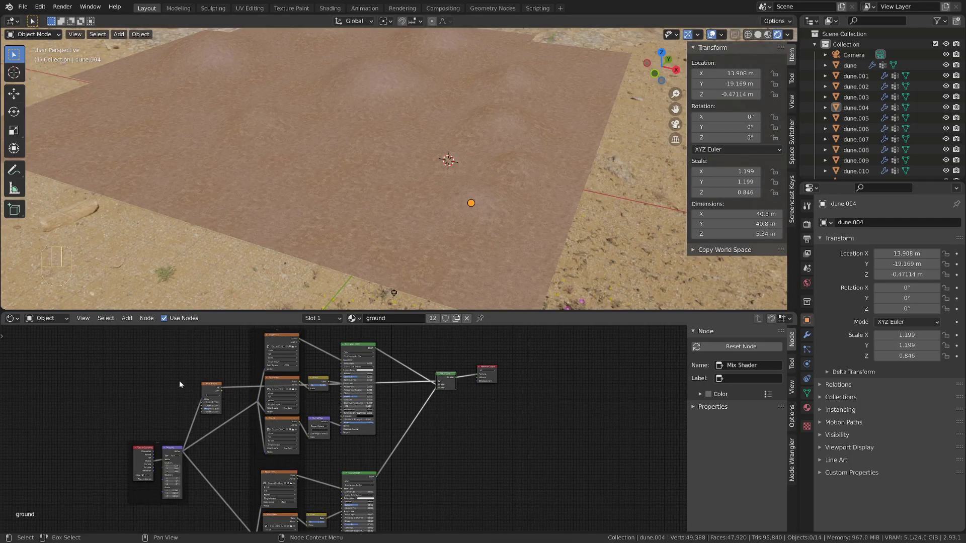
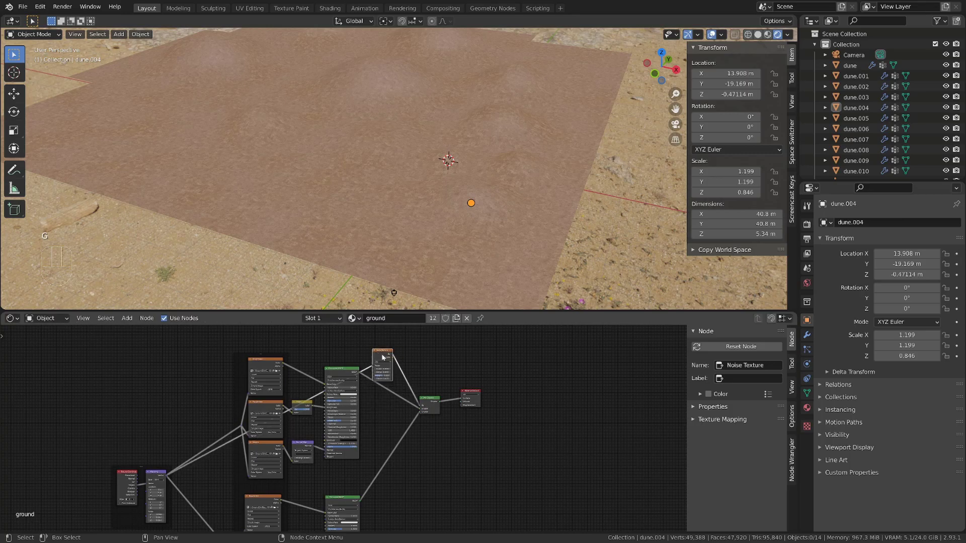
key(shift+a)
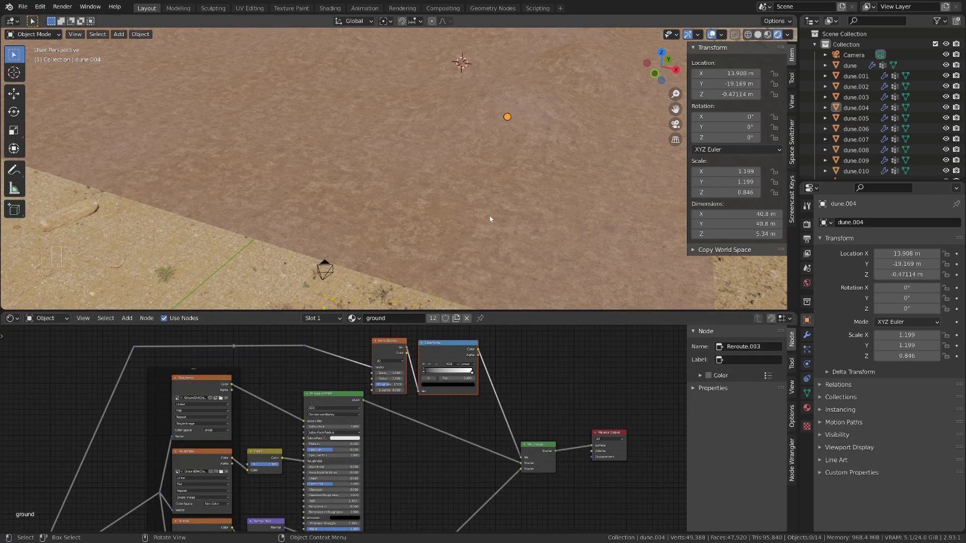
click(482, 196)
click(477, 178)
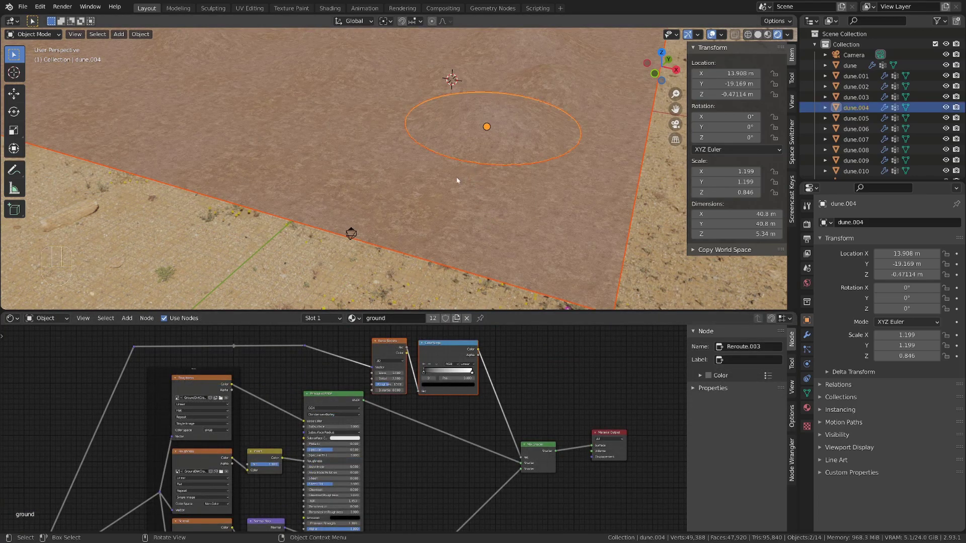
Pull the ColorRamp stops closer together so the two textures blend in sharper patches.
click(429, 389)
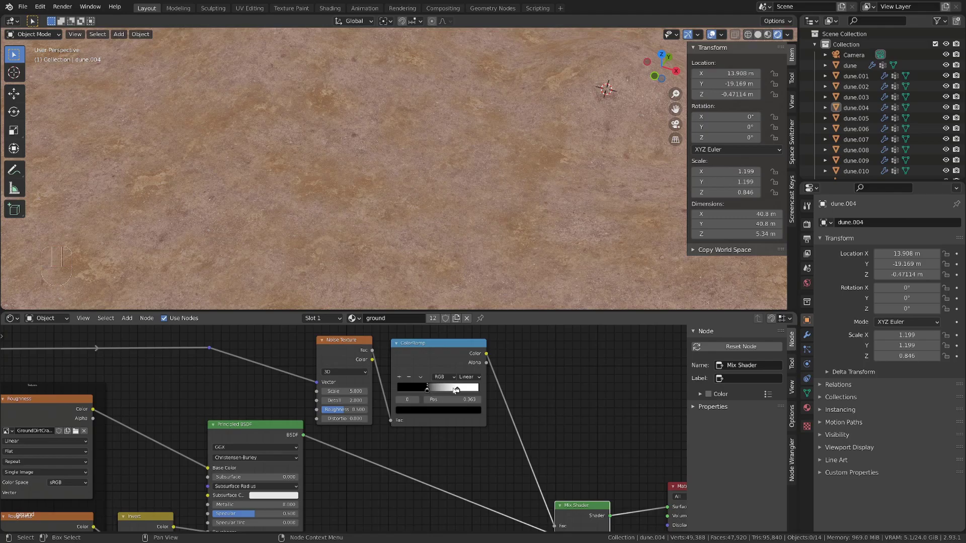
click(456, 390)
click(426, 390)
click(454, 390)
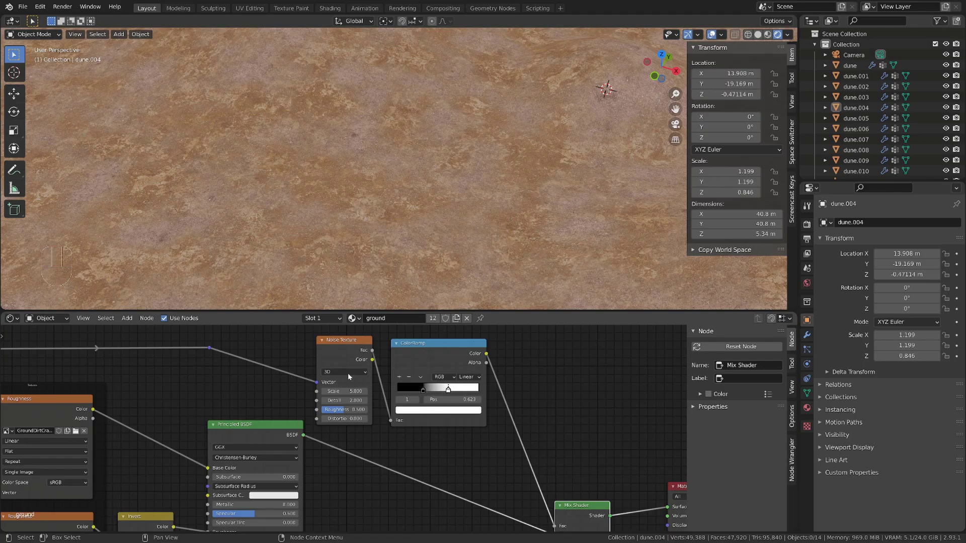
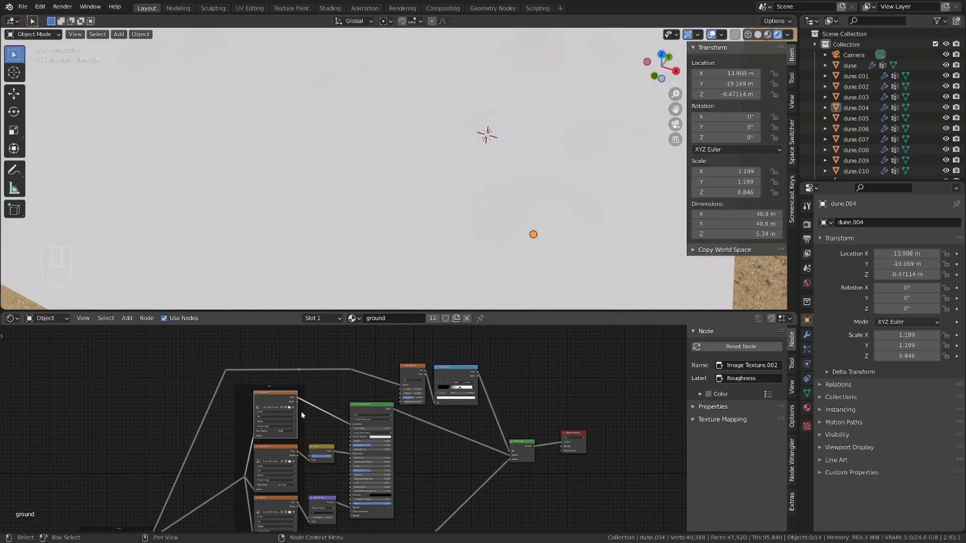
Insert an RGB Curves node before the Principled BSDF Base Color and lower its top point to darken the dunes.
key(shift+a)
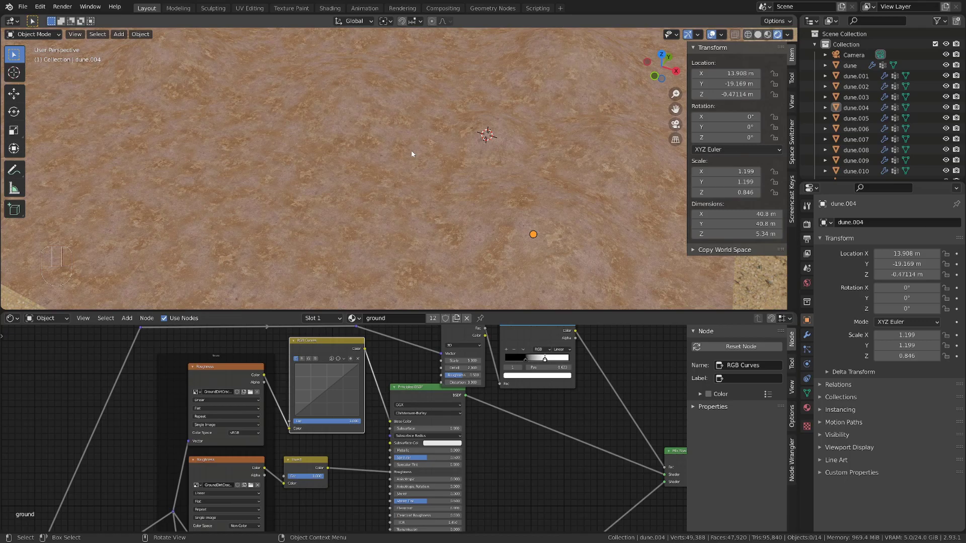
drag(397, 181, 401, 156)
click(413, 251)
drag(408, 269, 423, 231)
drag(428, 248, 428, 233)
Refine the RGB curve further and adjust the adjacent node settings to strengthen the dirt contrast.
middle_click(418, 261)
drag(414, 260, 432, 242)
click(367, 342)
click(367, 357)
click(308, 337)
click(368, 342)
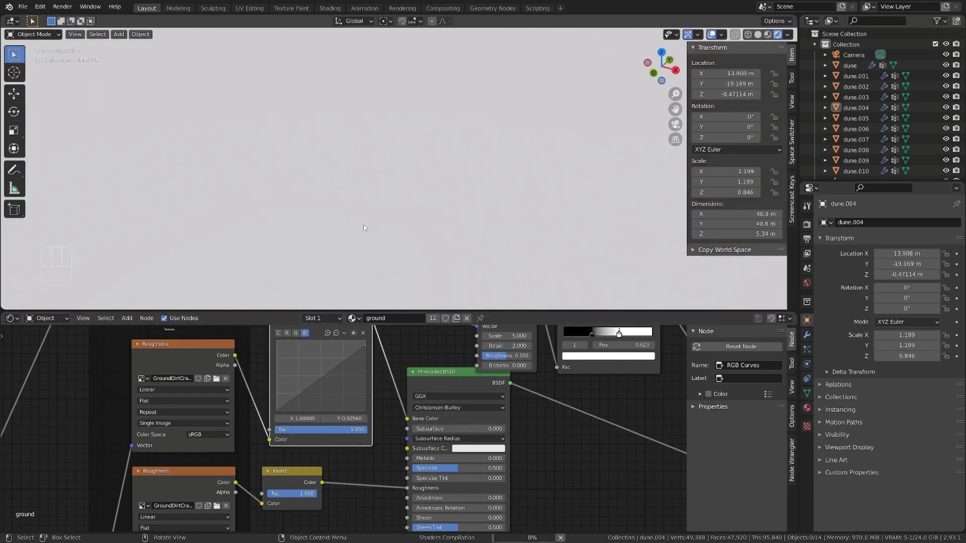